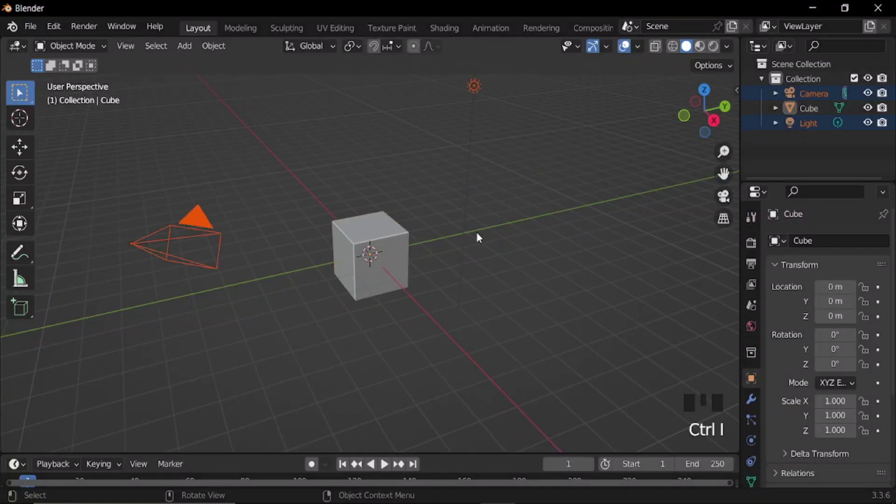
- Delete the camera and light, scale the cube to 2 and apply its transforms
key("x")
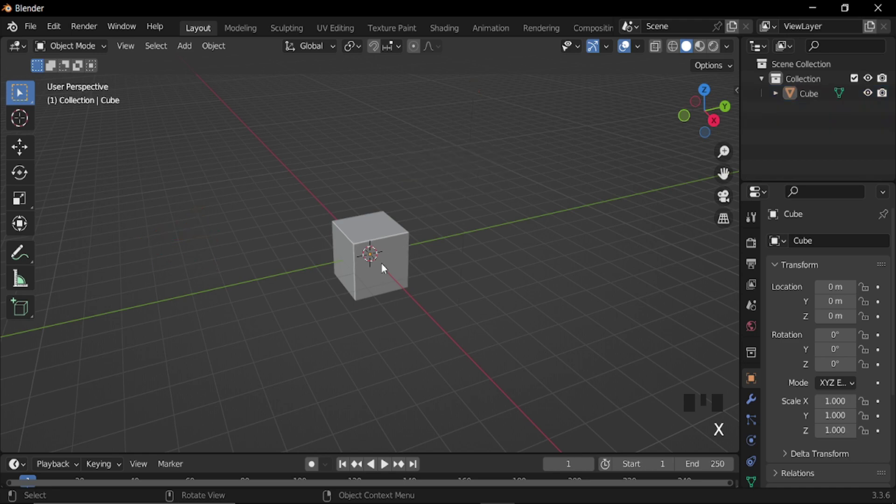
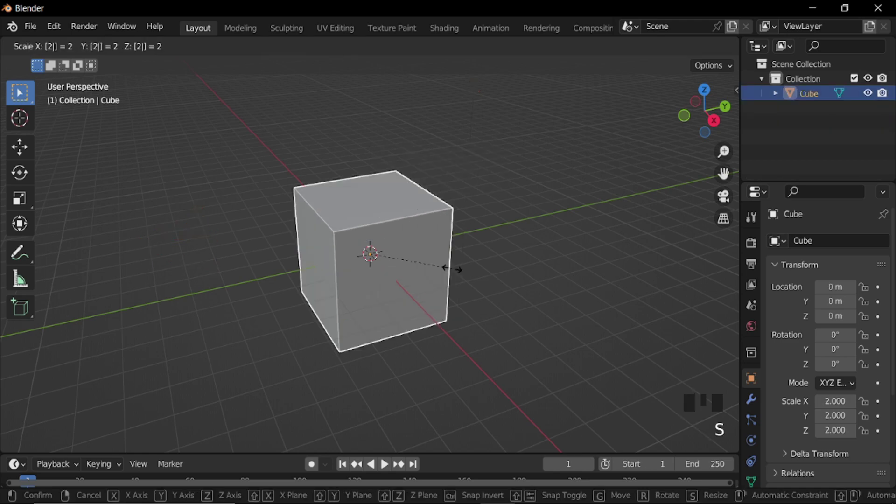
left_click_drag(118, 443, 426, 263)
key("ctrl+a")
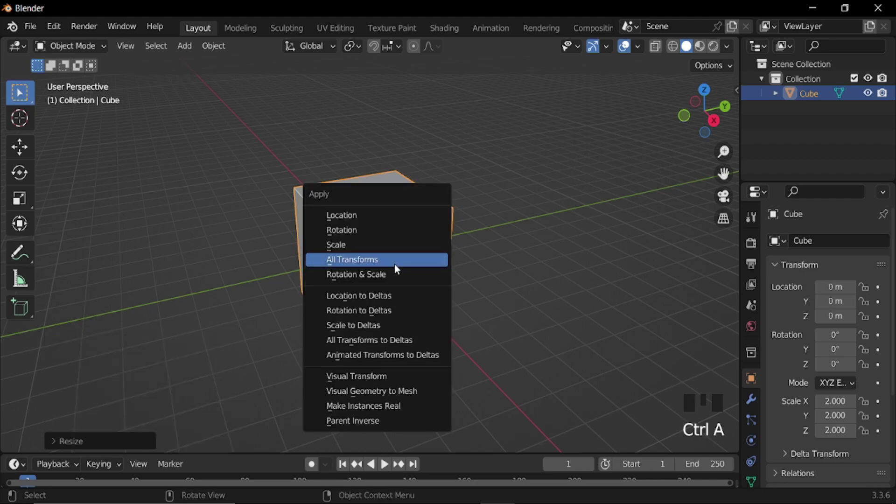
- Raise the cube along Z to sit on the ground grid and apply its new placement
key("KP_3")
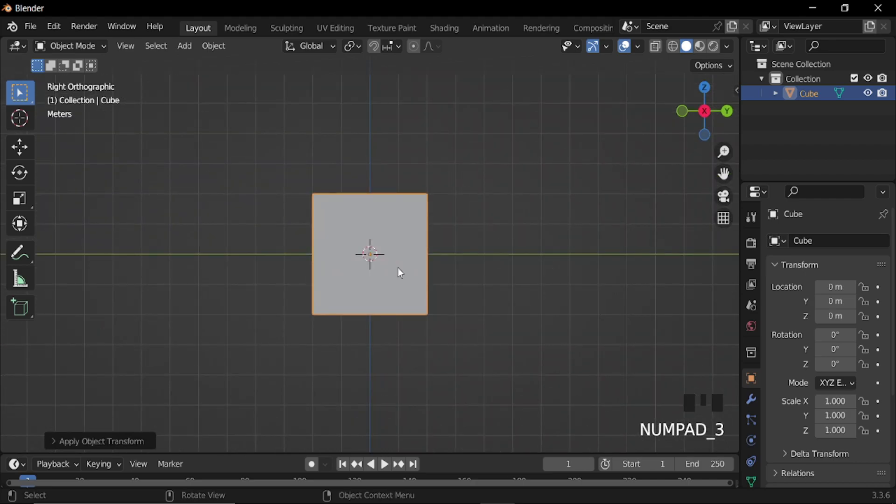
key("g")
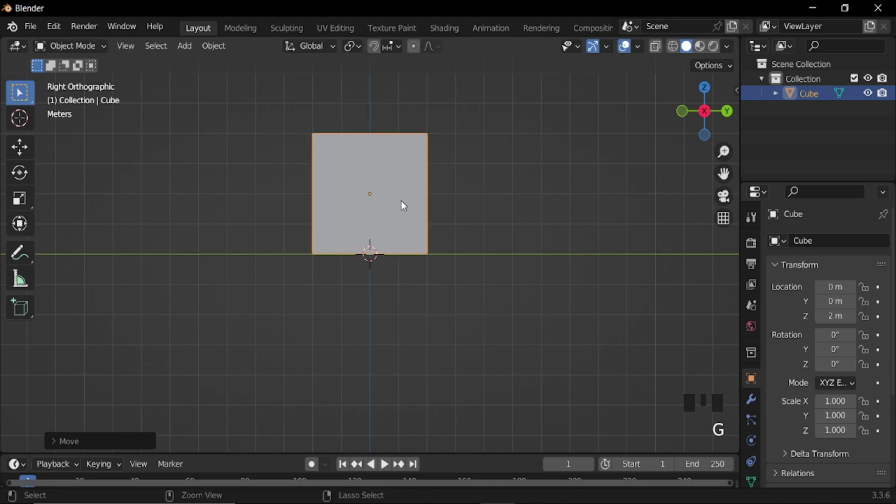
scroll("up", 3)
key("g")
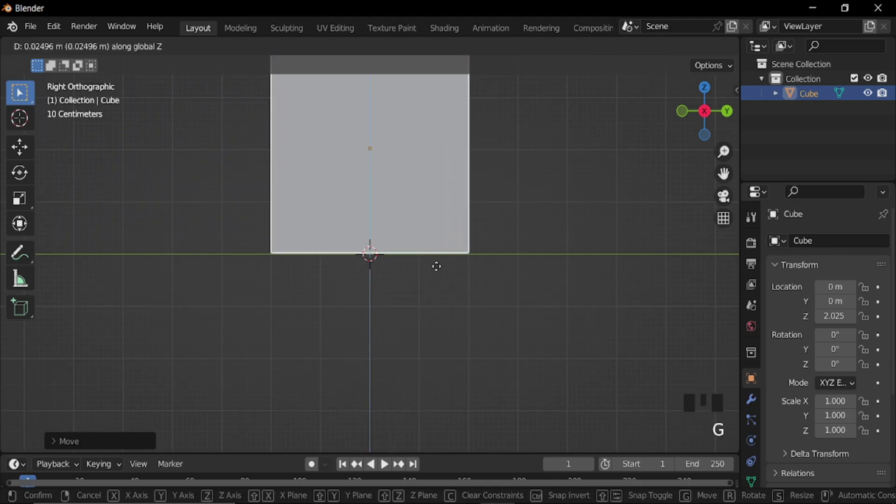
scroll("down", 3)
left_click_drag(409, 241, 435, 243)
key("ctrl+a")
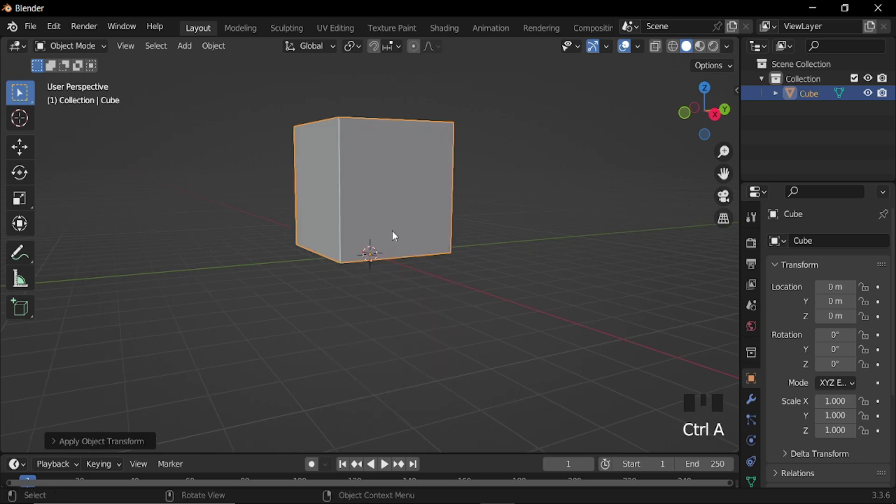
middle_click(414, 255)
- Add a mesh plane, enlarge it into a floor and shift it along X
key("shift+a")
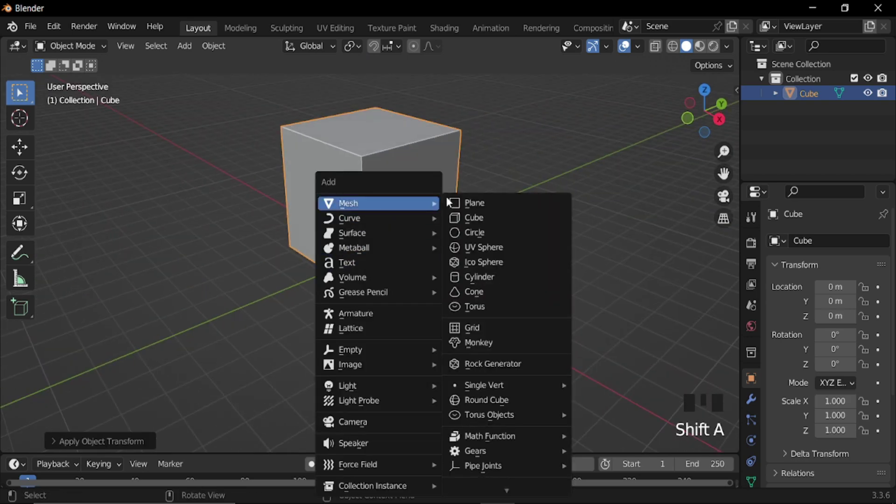
scroll("down", 3)
key("s")
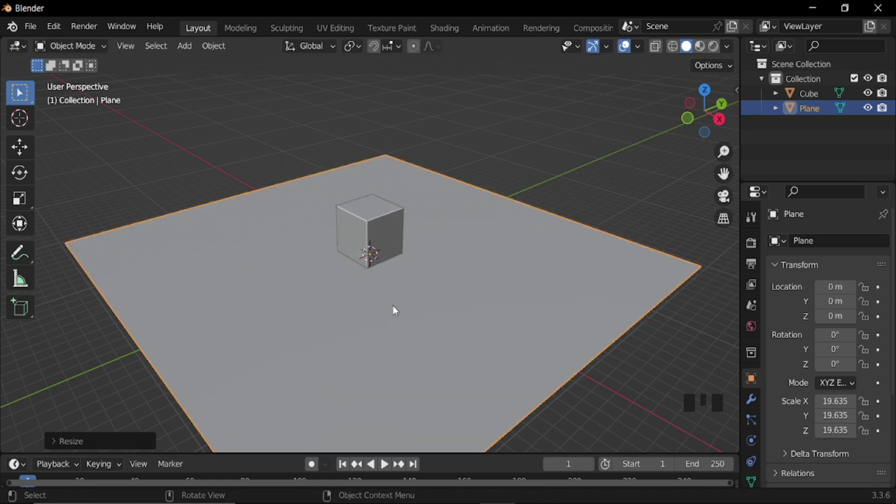
key("g")
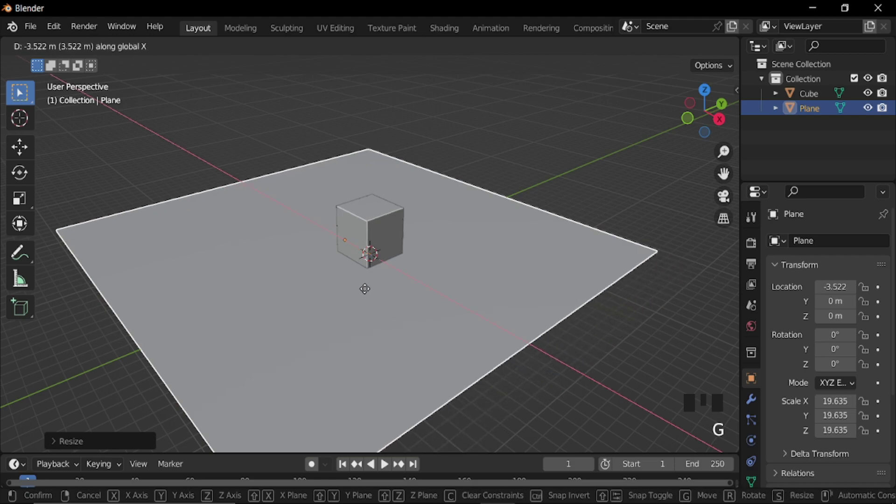
- Extrude the plane's back edge into a wall and round the corner with a Bevel modifier
key("Tab")
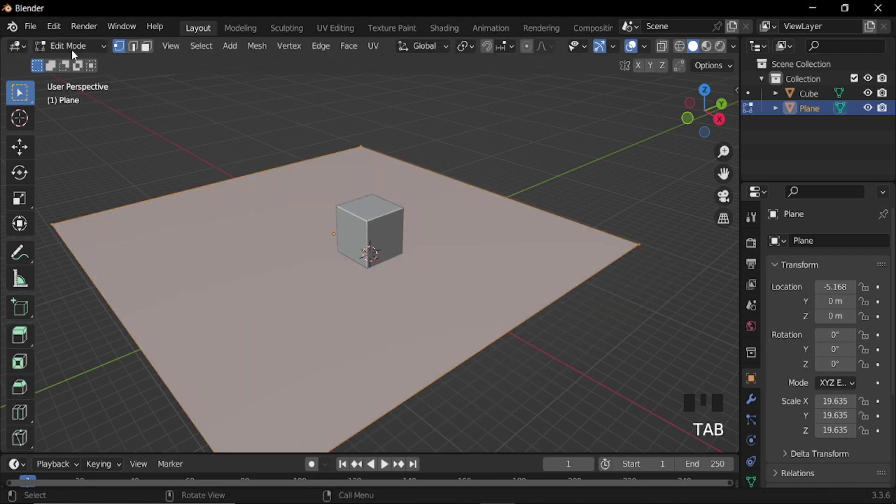
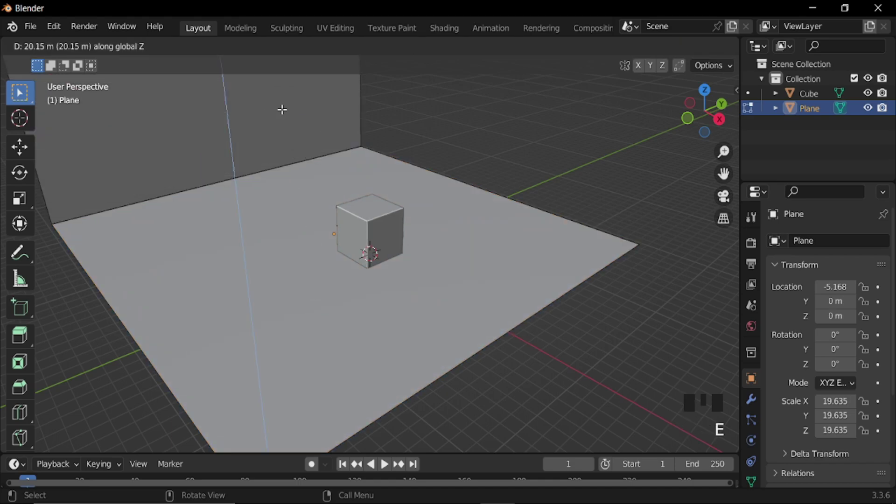
key("Tab")
left_click(750, 400)
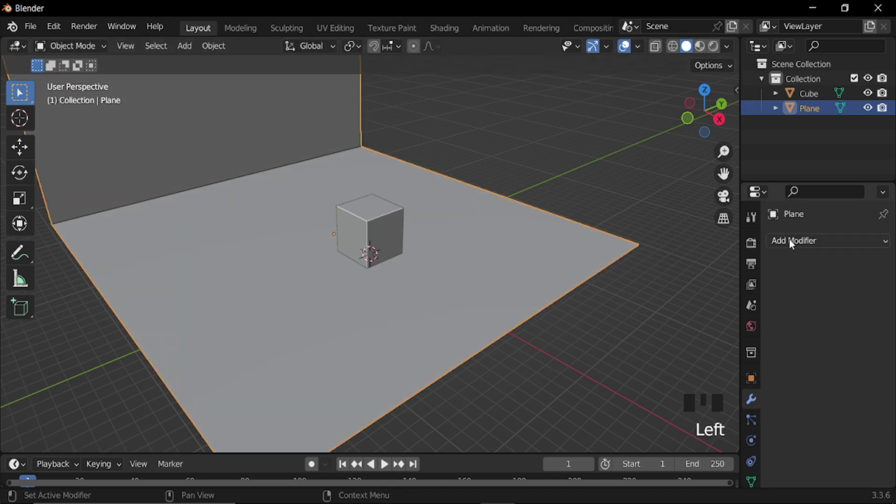
left_click_drag(641, 304, 562, 268)
left_click_drag(561, 268, 445, 264)
- Shade the backdrop smooth and add a large area light above the cube
key("shift+a")
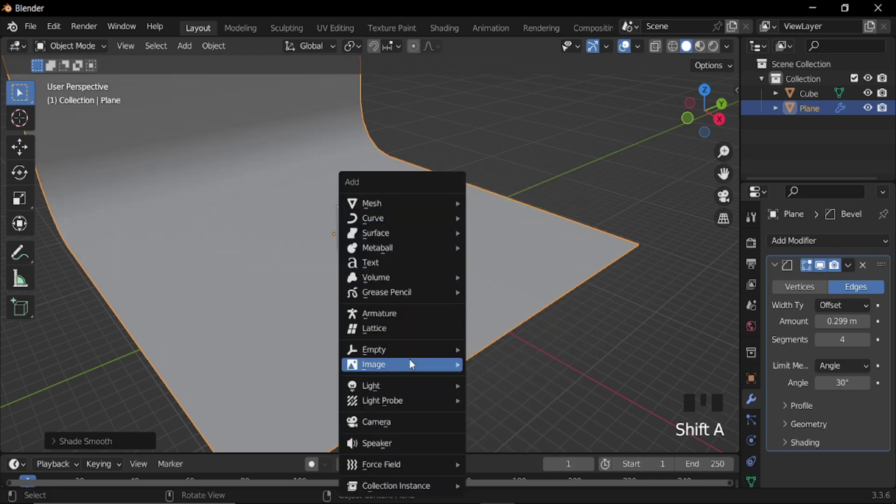
key("g")
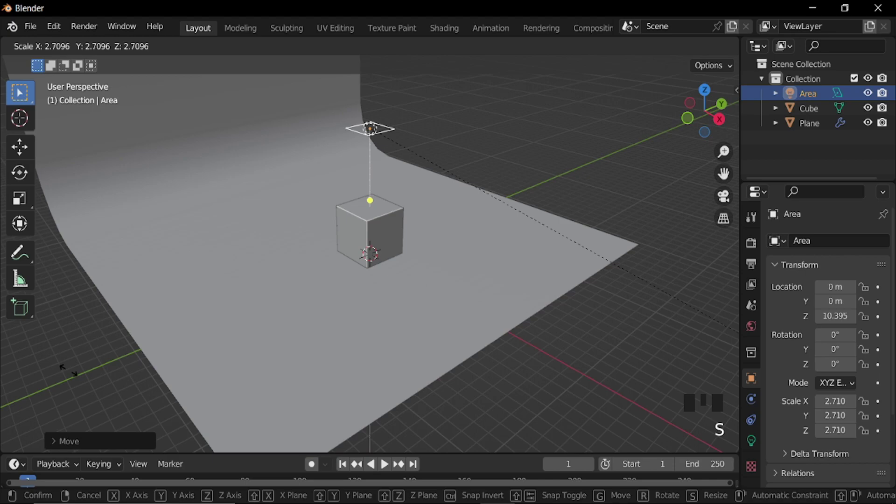
key("g")
key("g")
- Move the area light off to the cube's side and tilt it to face the cube
left_click_drag(539, 215, 517, 206)
key("g")
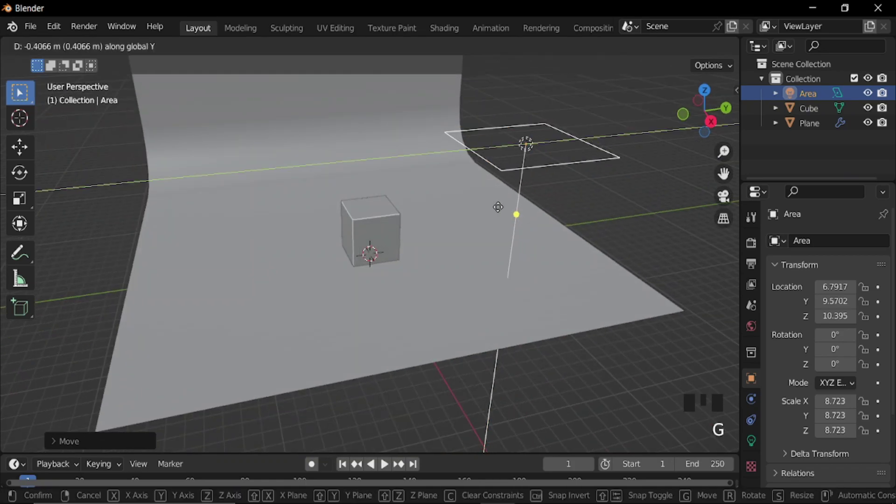
key("r")
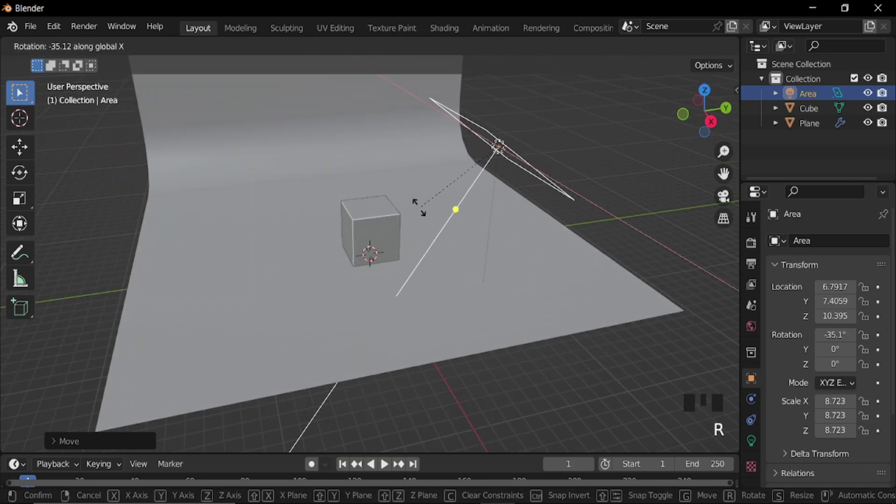
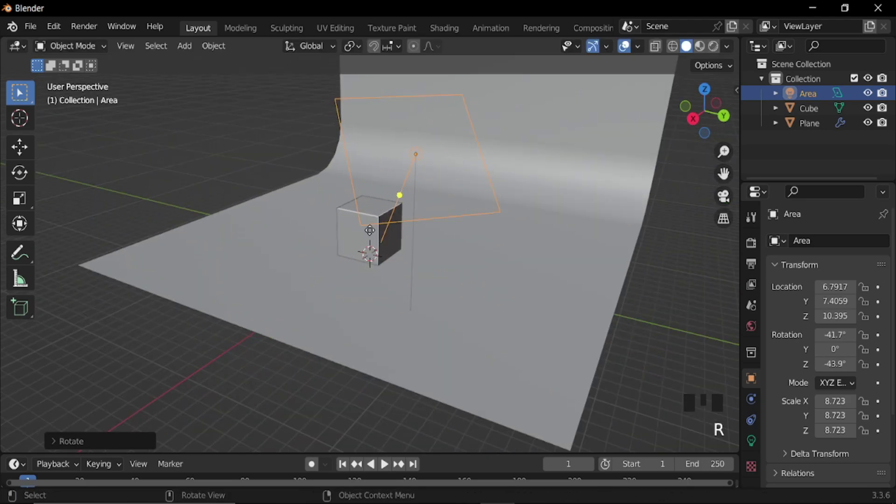
left_click_drag(359, 244, 482, 246)
key("g")
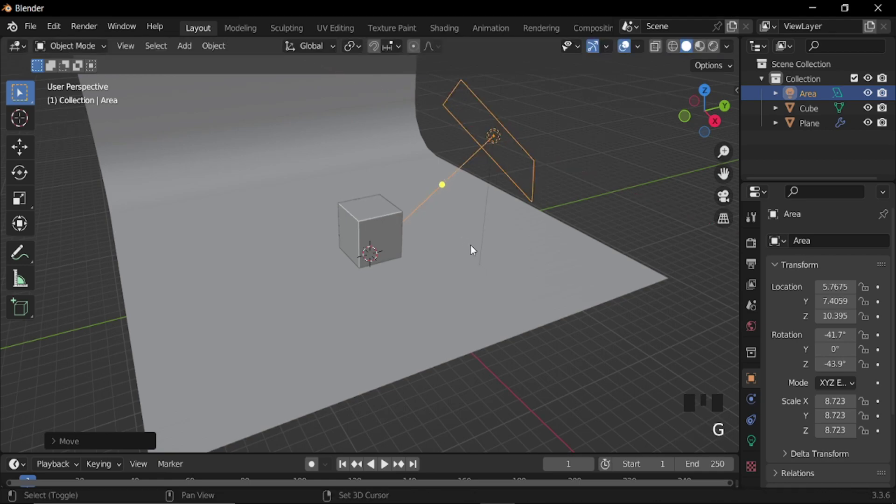
- Duplicate the area light to the other side facing the cube, then add a camera framing it
key("shift+d")
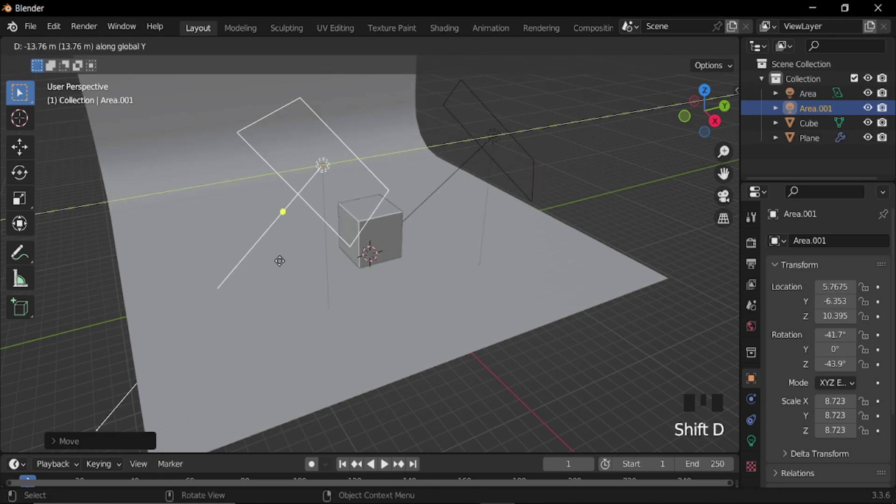
key("r")
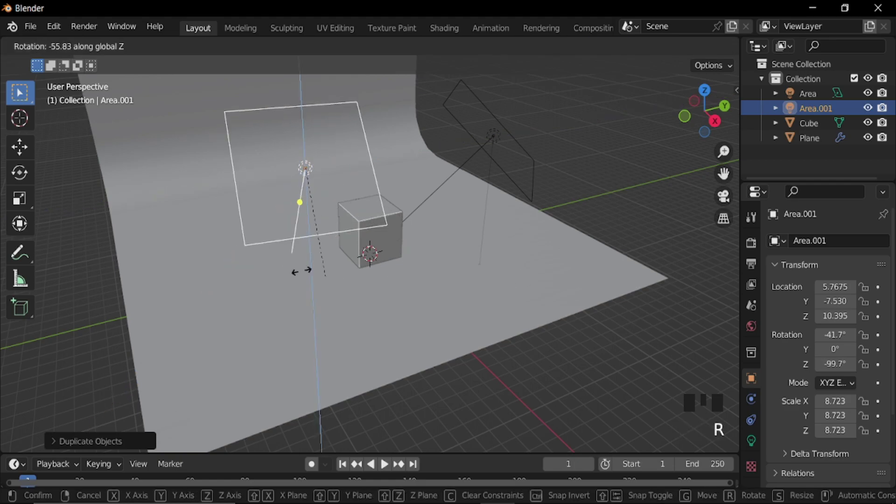
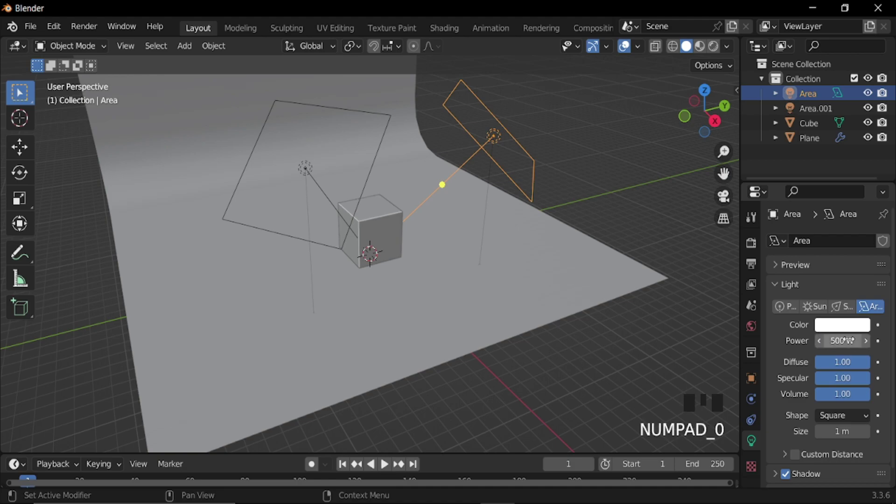
key("shift+a")
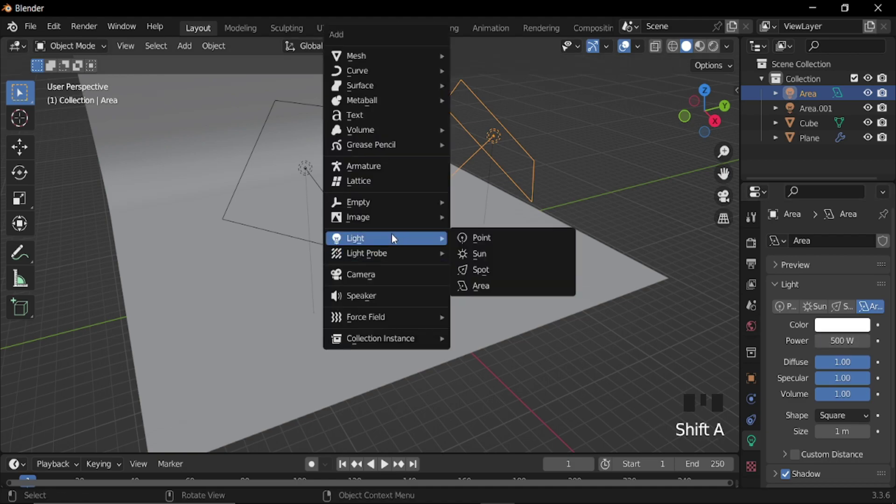
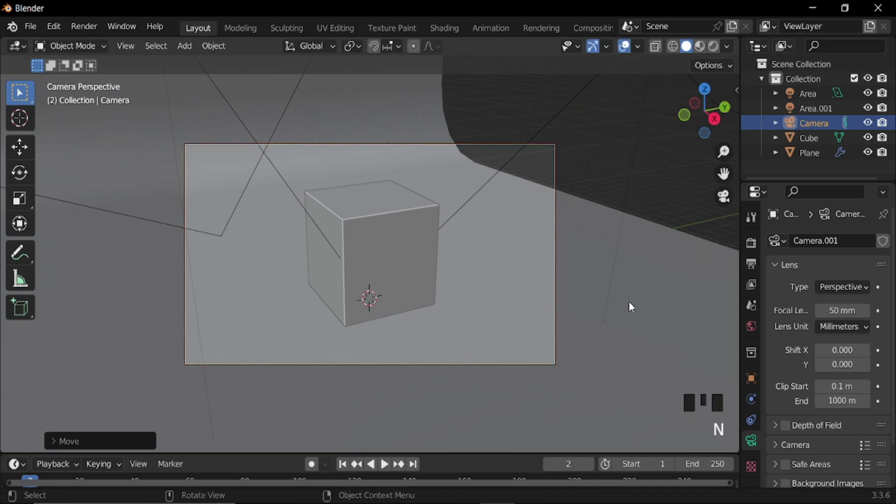
- Rotate the backdrop plane around Z to face the camera and switch to Rendered viewport shading
left_click(586, 272)
scroll("down", 3)
scroll("up", 3)
key("r")
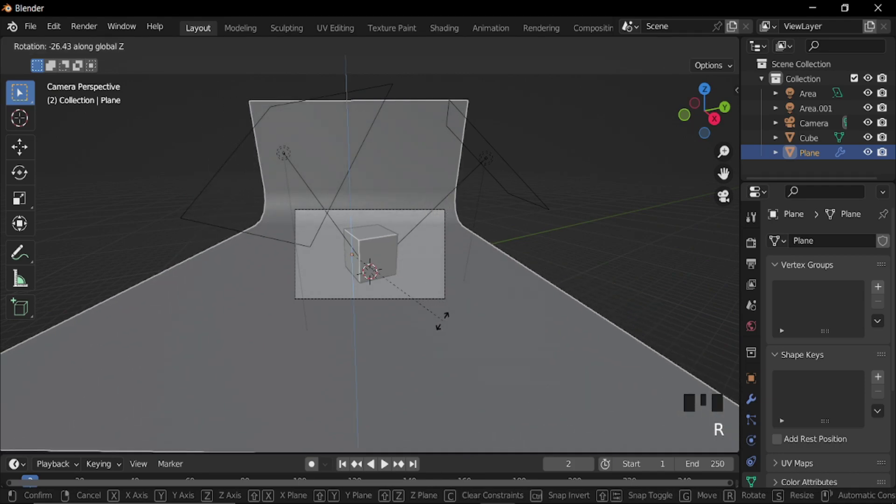
scroll("up", 3)
left_click(620, 45)
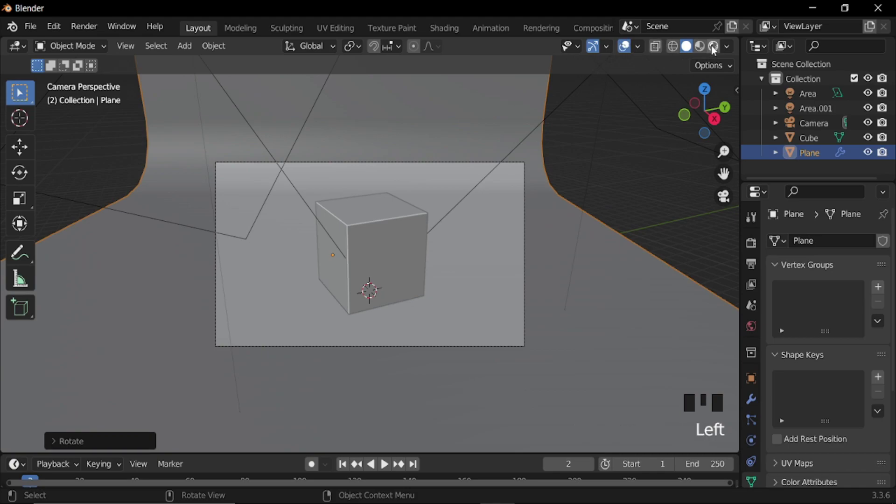
left_click(714, 50)
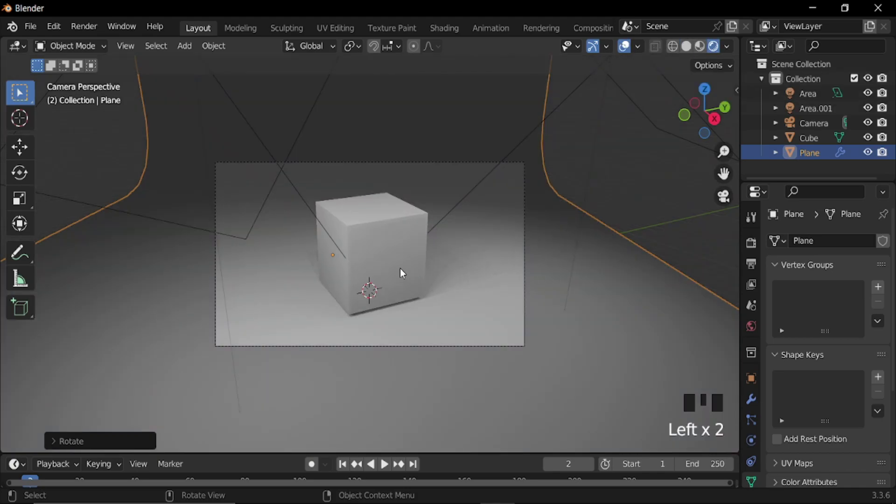
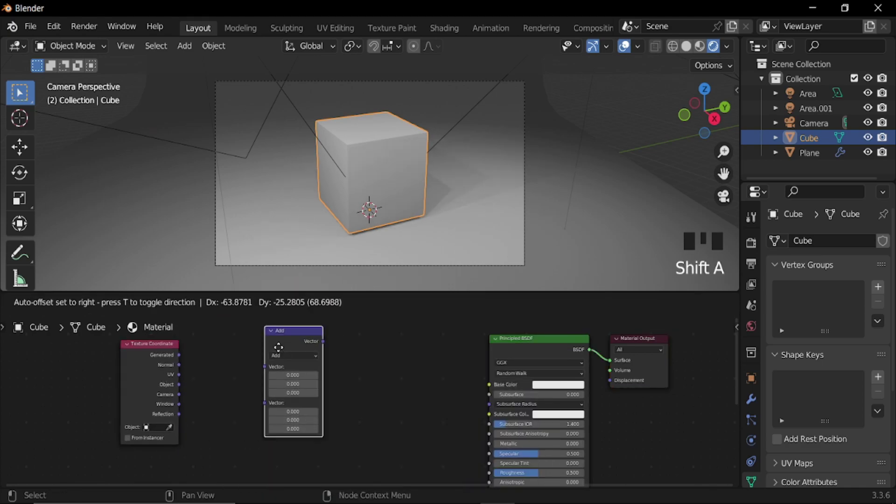
- Add Vector Math Length and Modulo 0.5 nodes after the object coordinates to form concentric rings
key("shift+a")
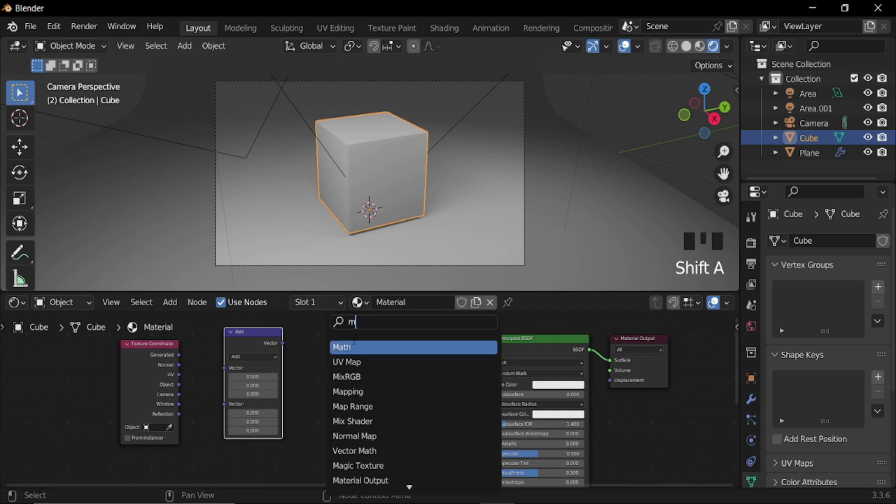
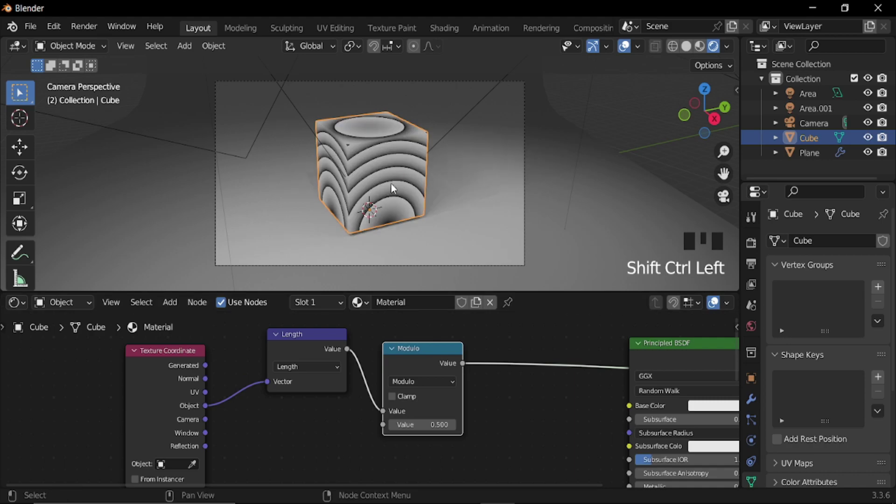
left_click_drag(431, 202, 507, 285)
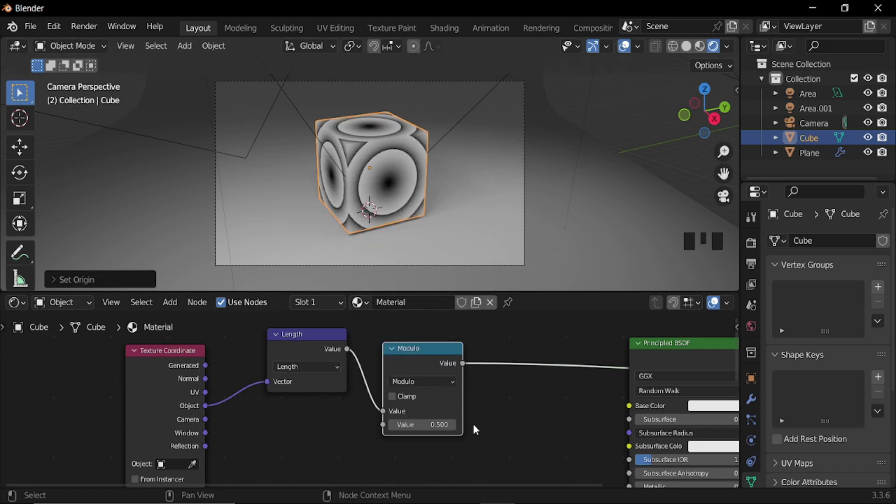
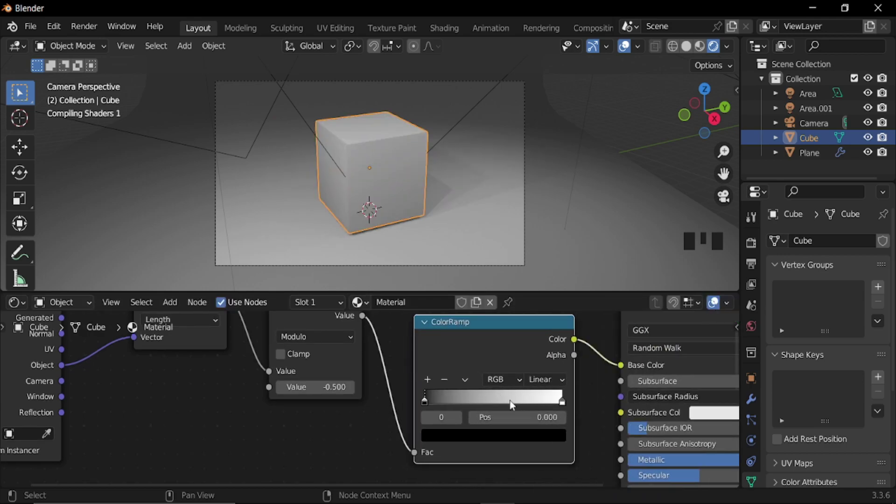
- Move the ColorRamp's first stop to 0.262 and recolour the bands blue and light grey
middle_click(554, 417)
scroll("up", 3)
left_click_drag(368, 388, 510, 317)
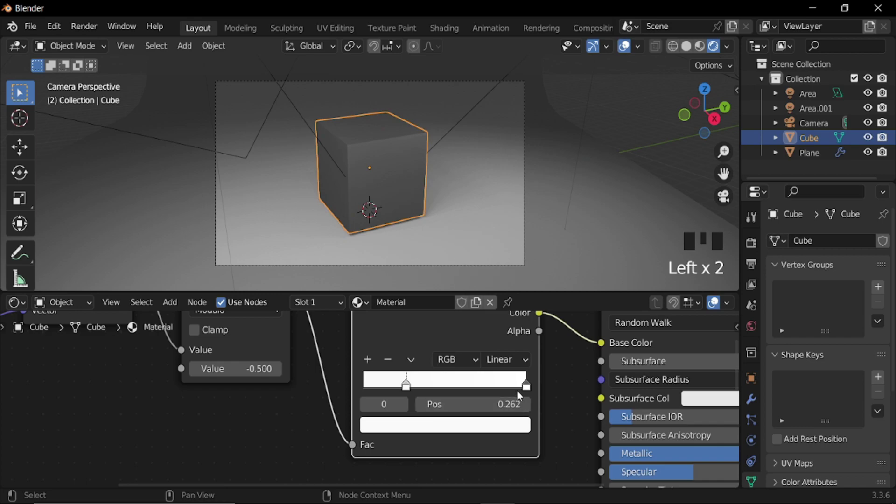
left_click(523, 384)
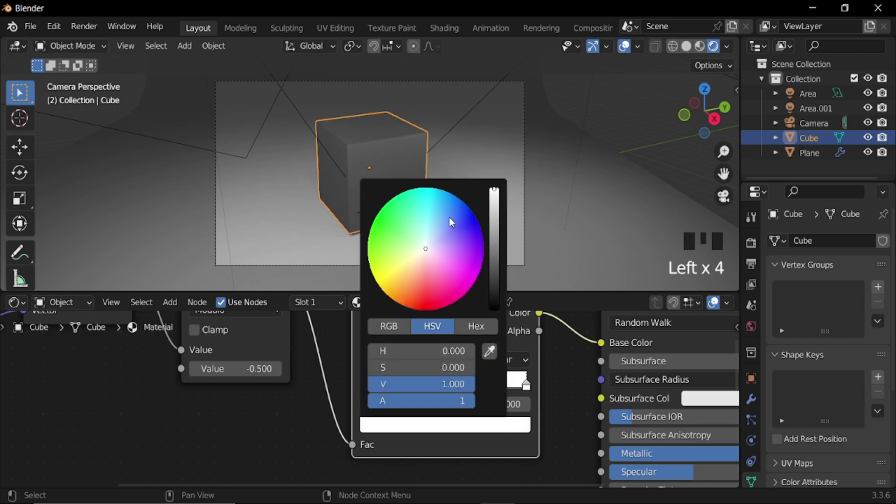
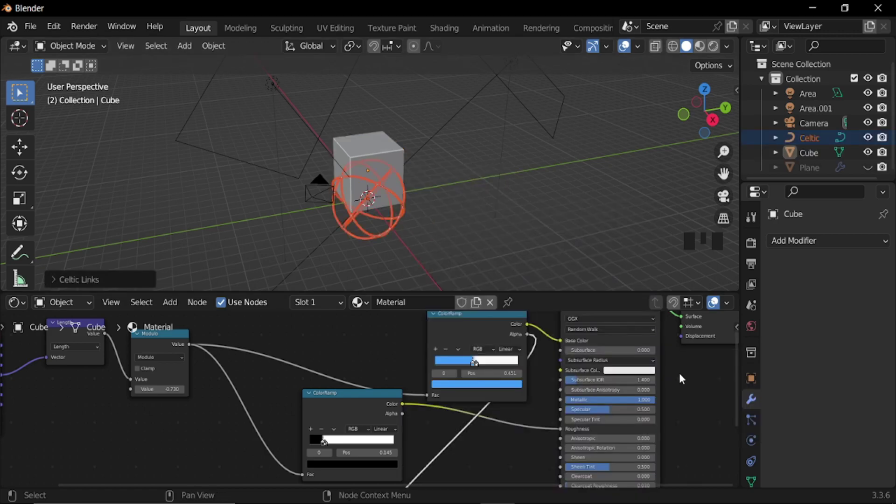
- Adjust the Celtic Links knot's bevel setting while viewing it around the cube
scroll("up", 3)
left_click_drag(384, 220, 106, 282)
left_click_drag(106, 282, 148, 256)
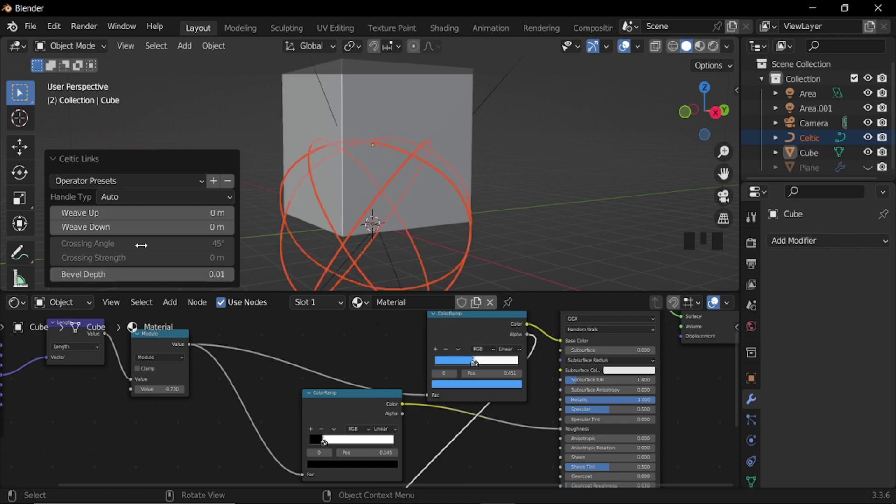
left_click_drag(112, 161, 424, 164)
- Raise the knot along Z, scale it to enclose the cube and apply all transforms
key("g")
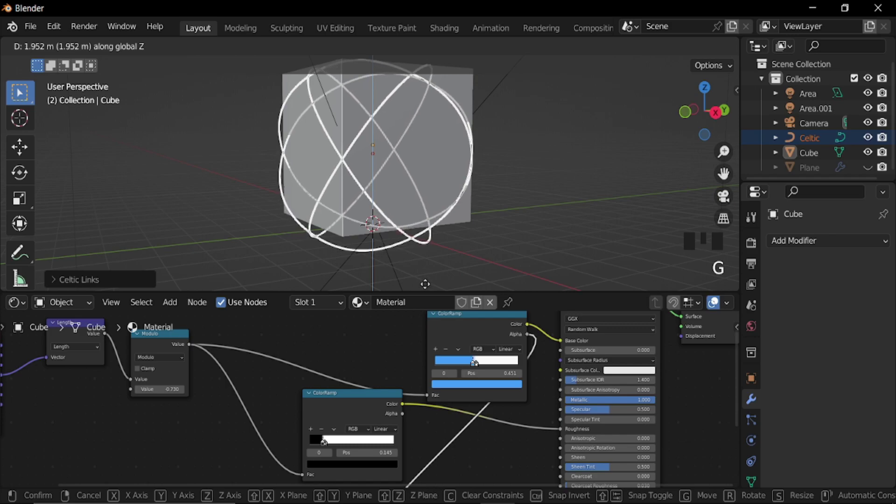
left_click_drag(501, 201, 625, 49)
left_click(625, 49)
left_click_drag(393, 164, 433, 149)
key("ctrl+a")
scroll("down", 3)
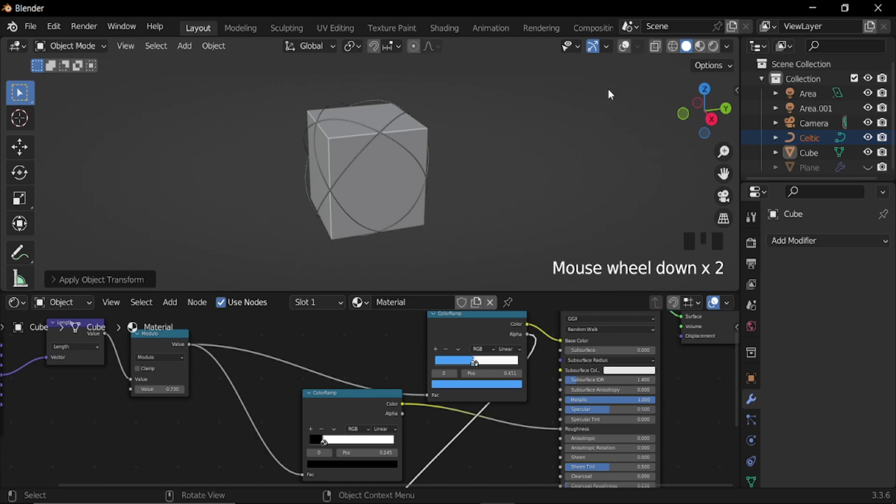
left_click(627, 52)
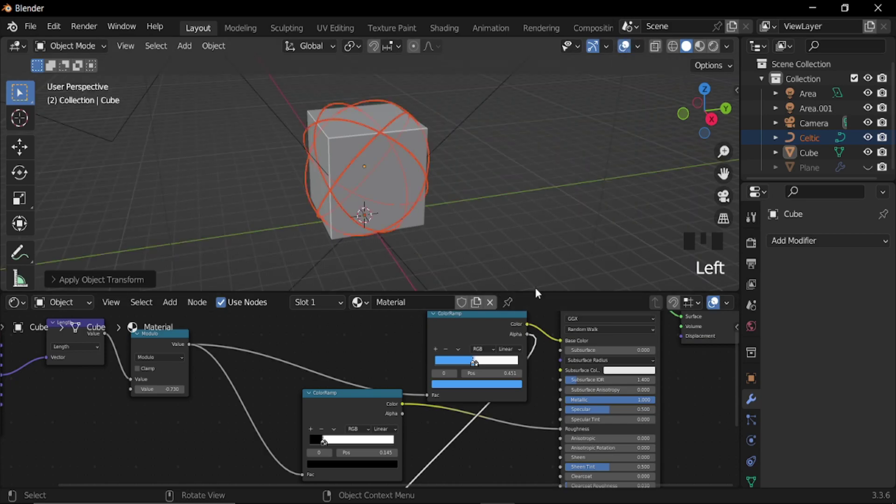
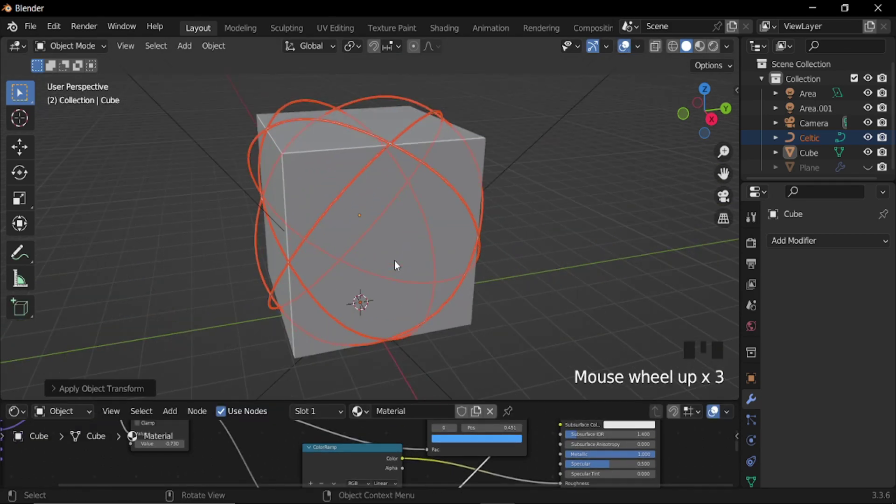
- Add a particle system to the cube in the Particles properties
left_click(755, 422)
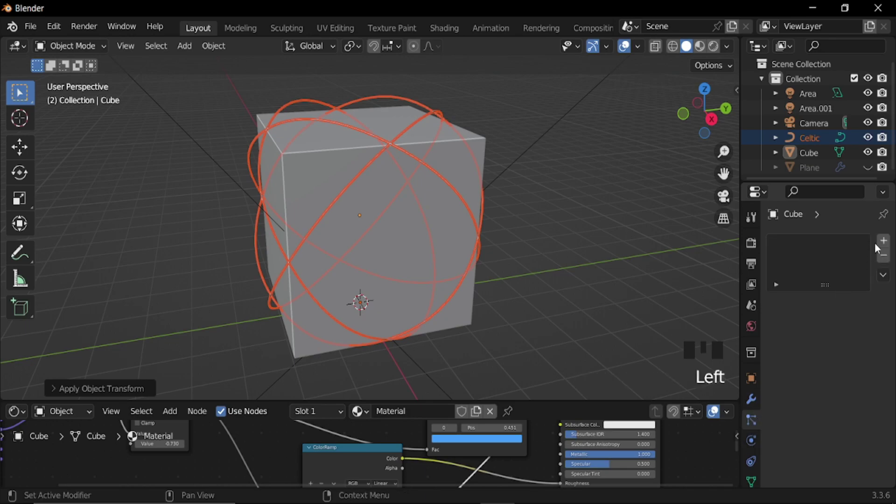
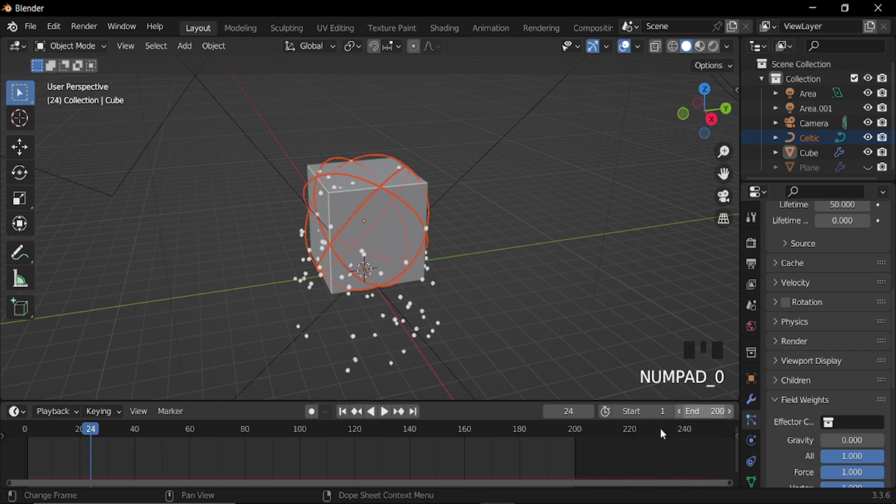
- Play the animation and change emission and physics settings so particles stay around the cube
key("space")
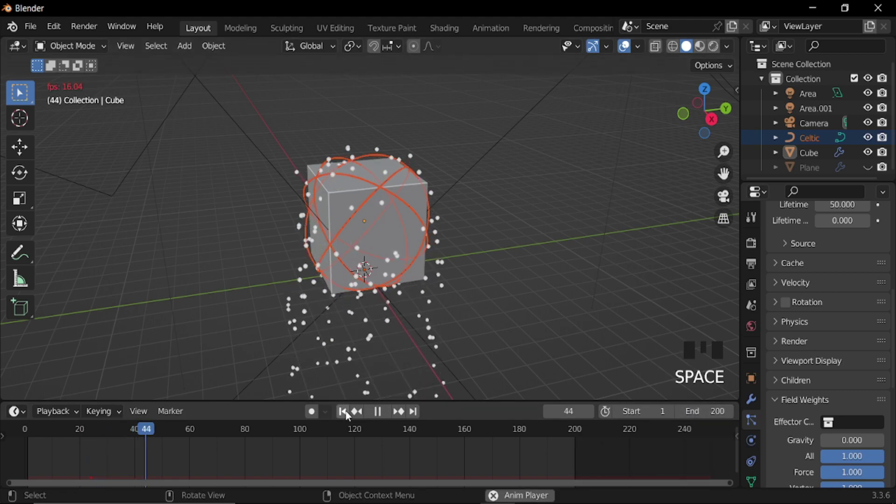
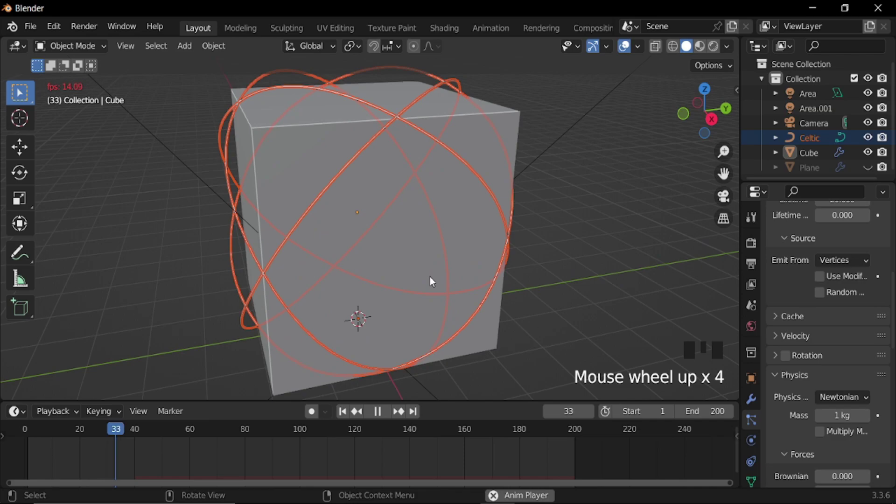
- Emit the cube's particles from its vertices as short white rods, checking with playback, then reselect the Celtic knot
scroll("down", 3)
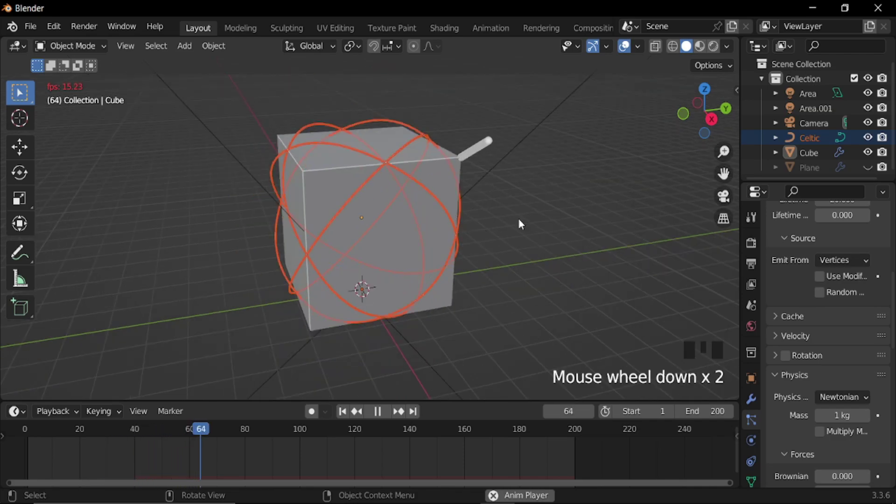
left_click_drag(527, 218, 437, 343)
key("space")
left_click(823, 295)
left_click(345, 414)
key("space")
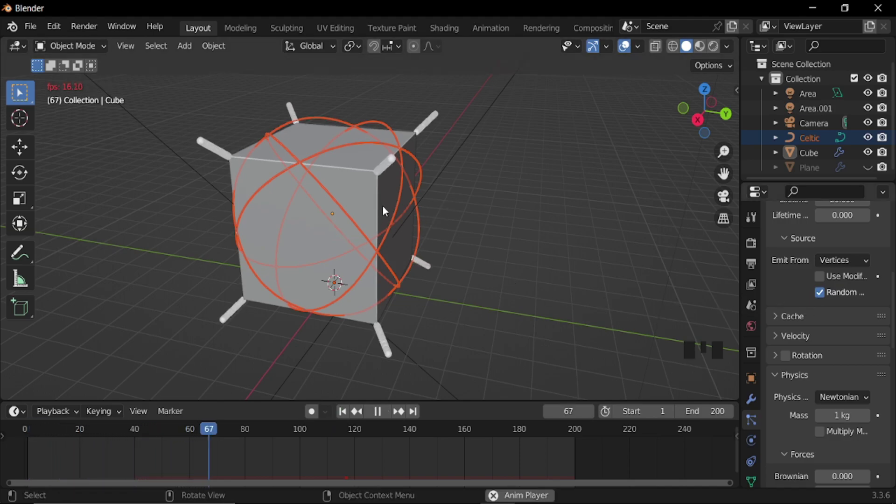
key("space")
left_click(813, 142)
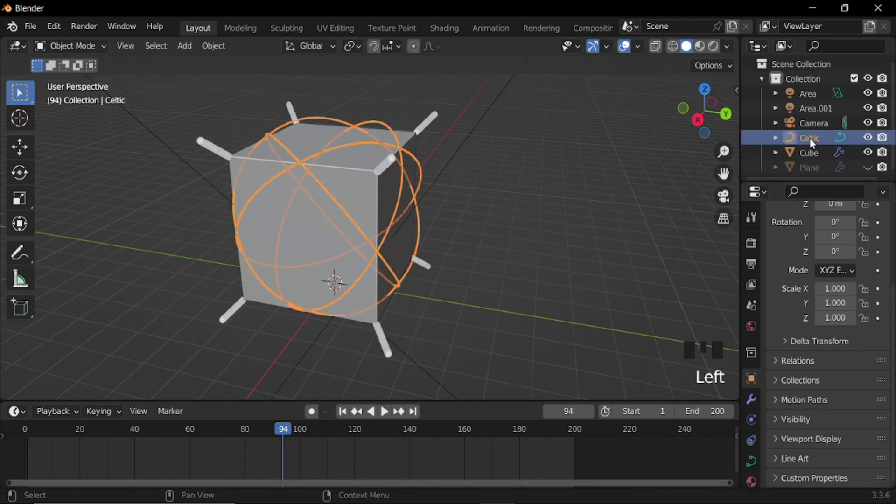
- Delete the cube's particle system and convert the Celtic knot curve into a mesh
left_click(816, 156)
scroll("up", 3)
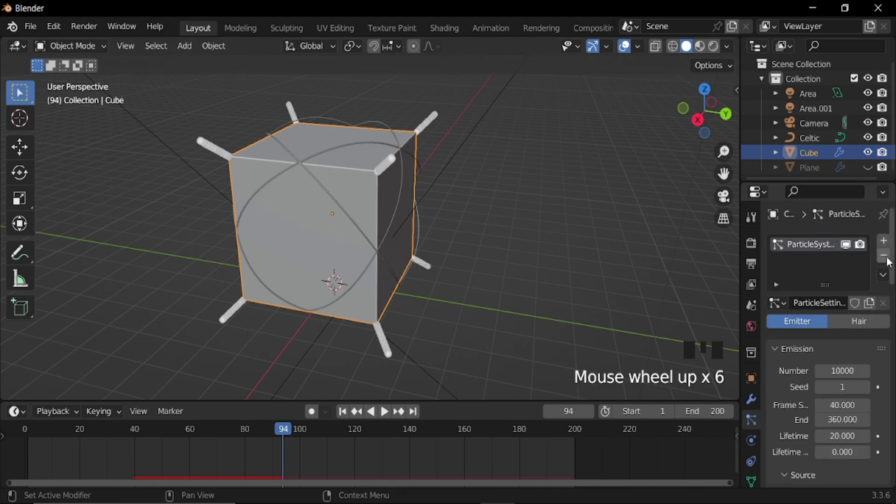
left_click_drag(889, 260, 808, 134)
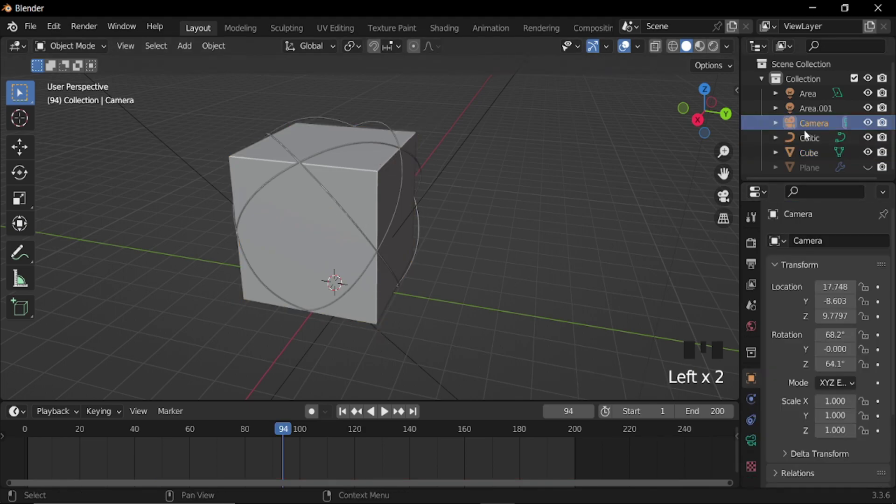
left_click(809, 144)
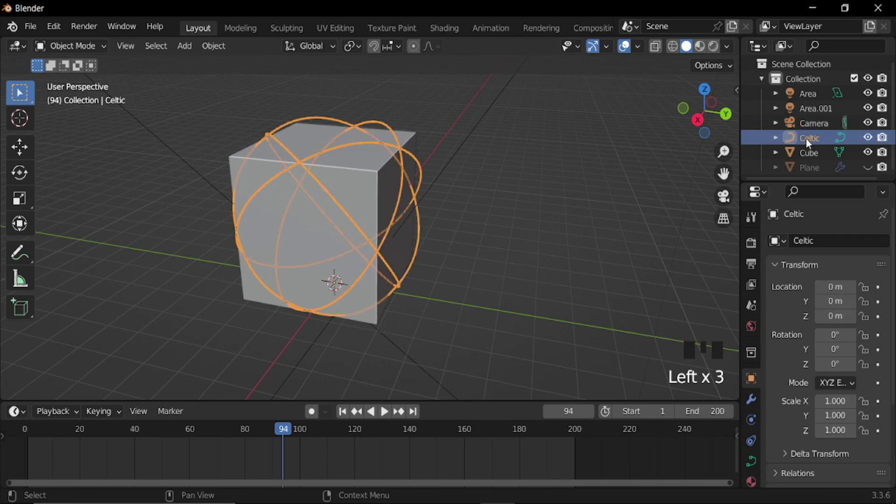
left_click_drag(476, 190, 469, 252)
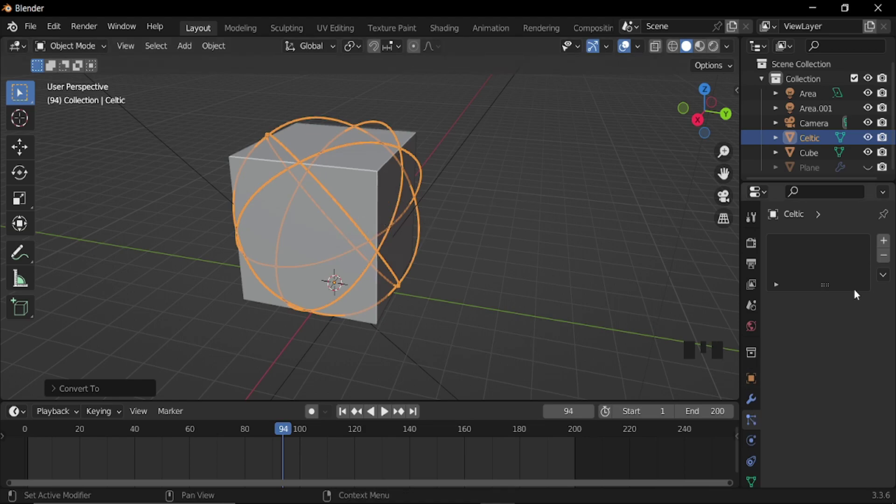
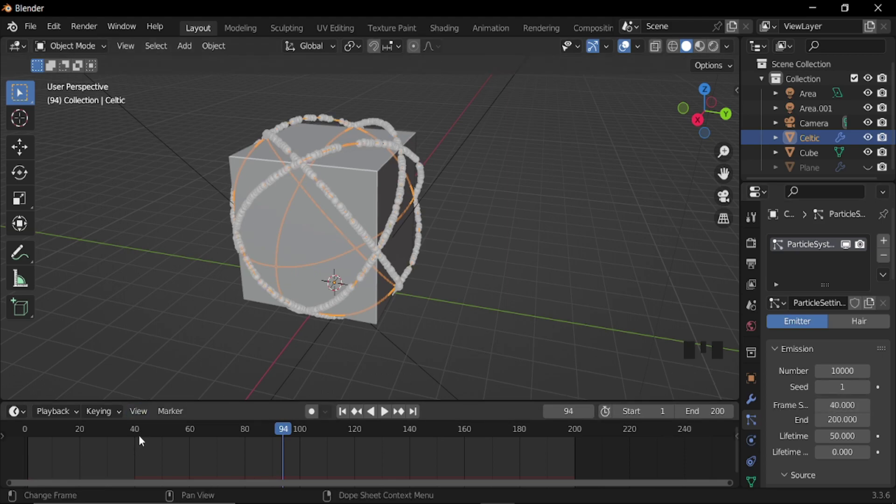
- Give the knot mesh a particle system tuned so white beads travel along its strands
scroll("down", 3)
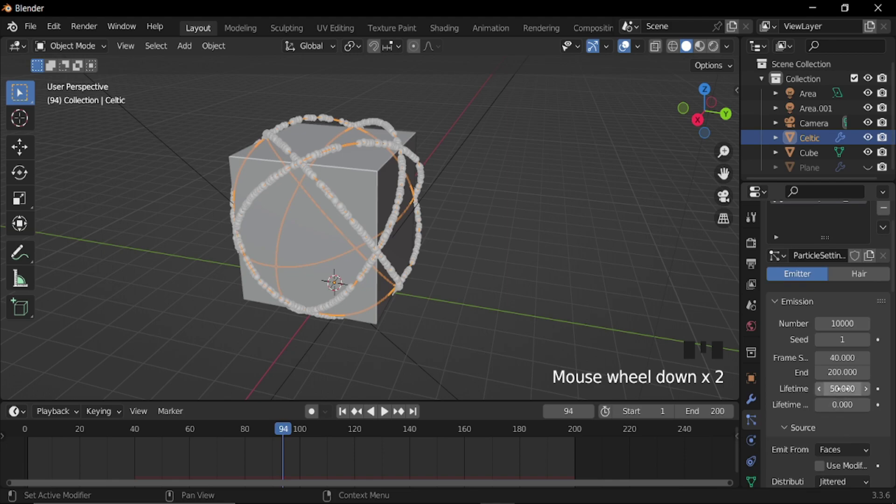
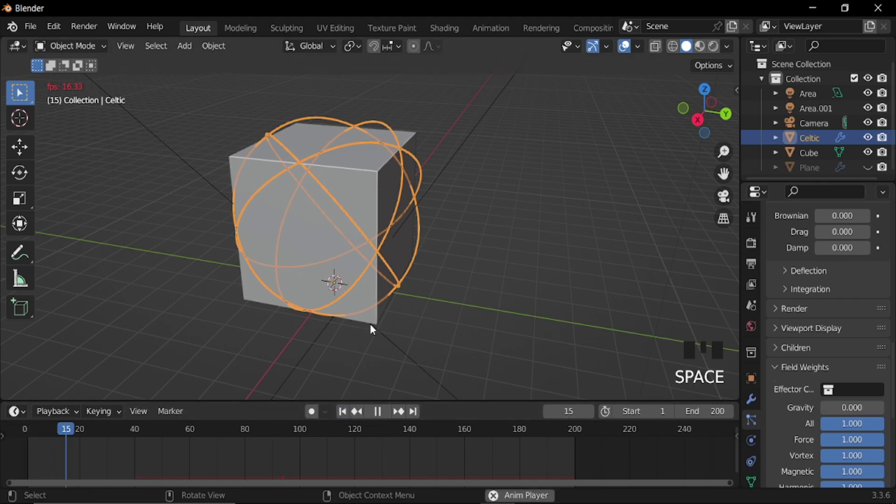
left_click(632, 48)
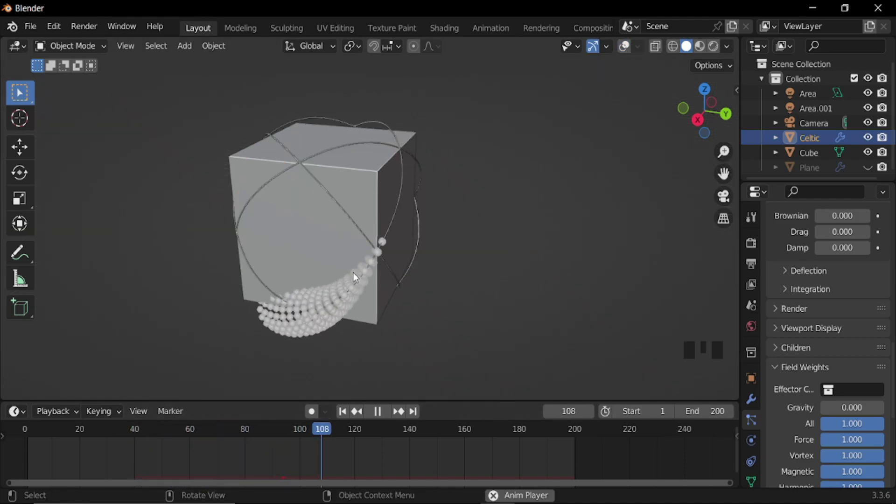
key("space")
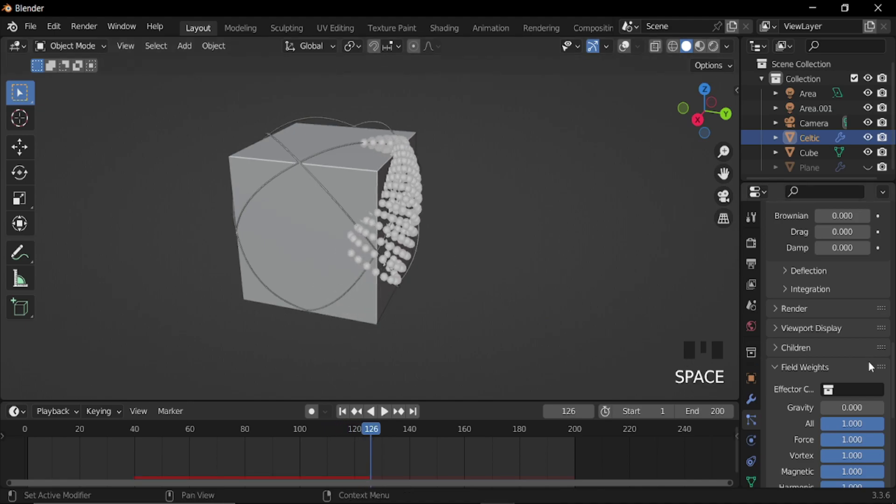
scroll("up", 3)
left_click_drag(857, 354, 320, 383)
left_click_drag(347, 414, 358, 335)
- Play and pause the animation to check the bead trail, then view it through the camera
key("space")
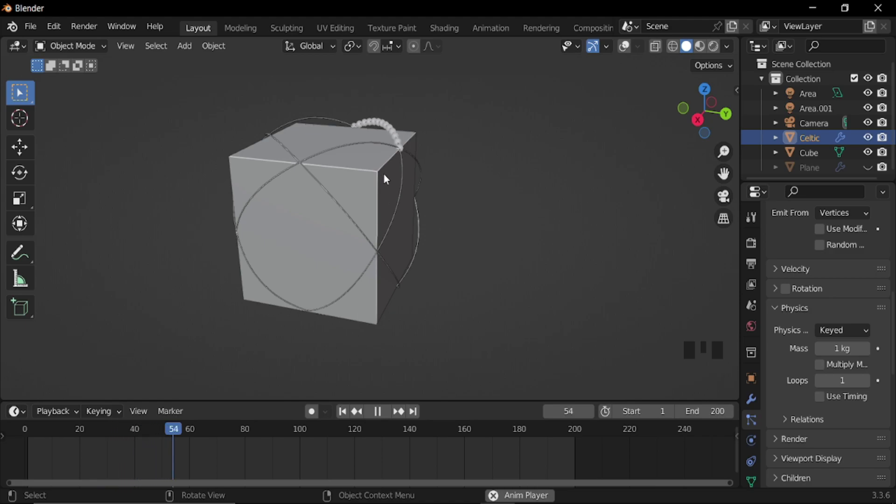
key("space")
scroll("up", 3)
scroll("up", 3)
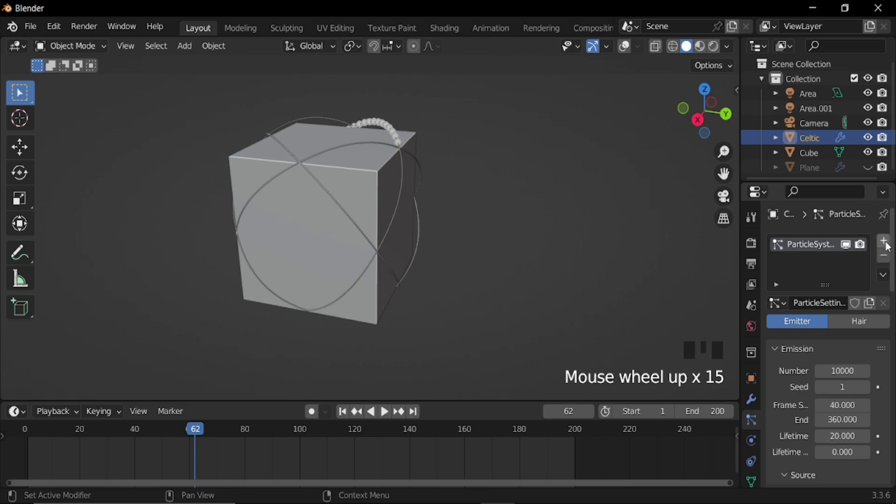
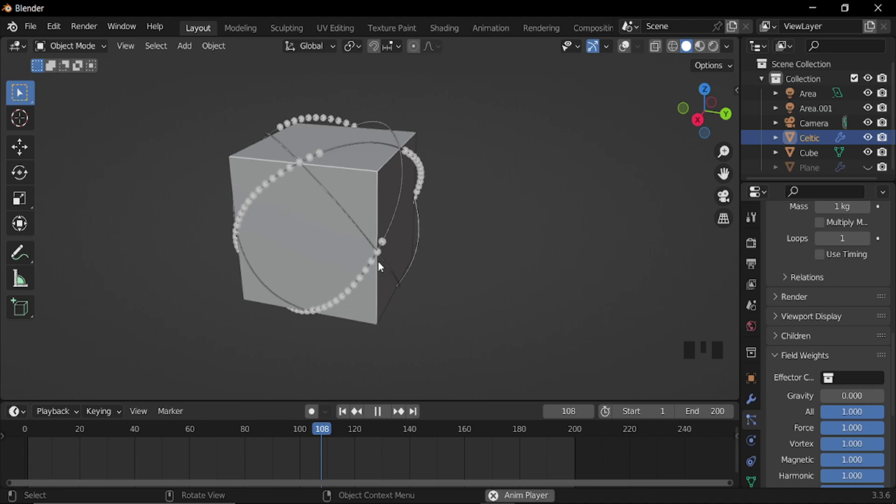
key("KP_0")
- Add a smooth-shaded UV sphere and duplicate it as a second bead for the trails
scroll("up", 3)
key("space")
left_click(628, 52)
scroll("down", 3)
key("shift+a")
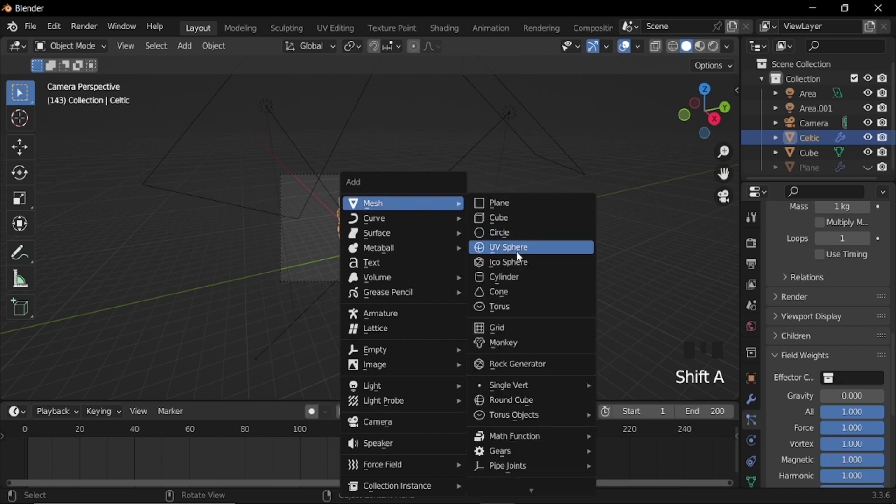
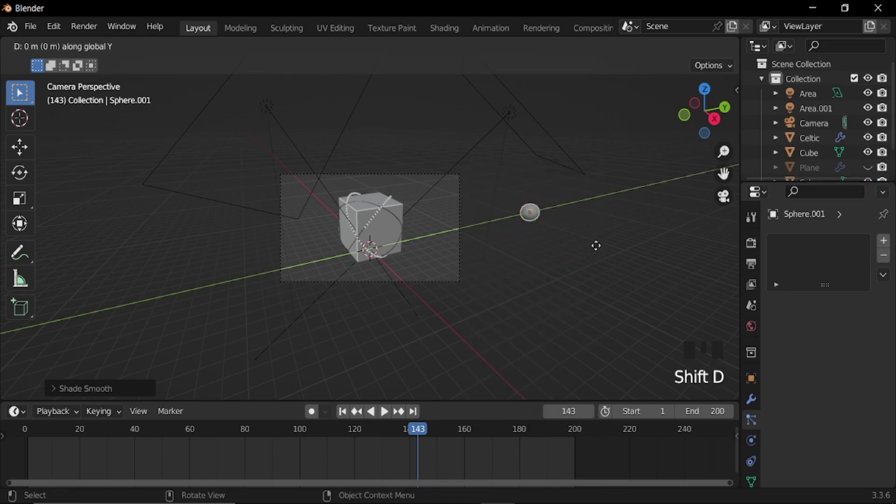
scroll("up", 3)
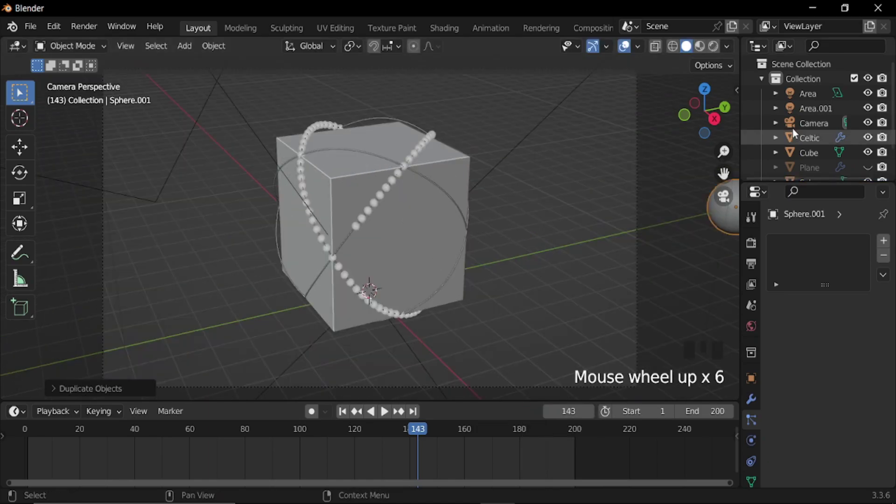
- Adjust the Celtic ring's force settings and select Sphere.001 as the new bead object
left_click(817, 144)
scroll("down", 3)
left_click_drag(776, 266, 657, 245)
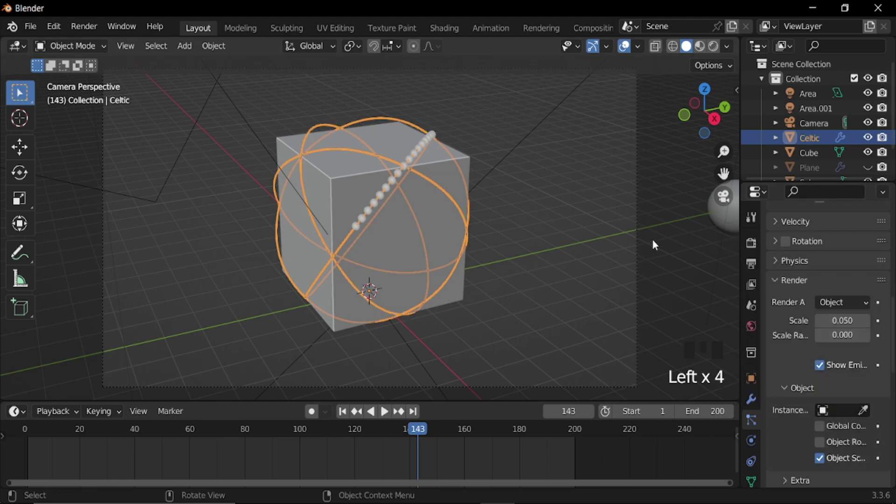
scroll("down", 3)
scroll("down", 3)
left_click(813, 158)
left_click_drag(802, 176, 813, 170)
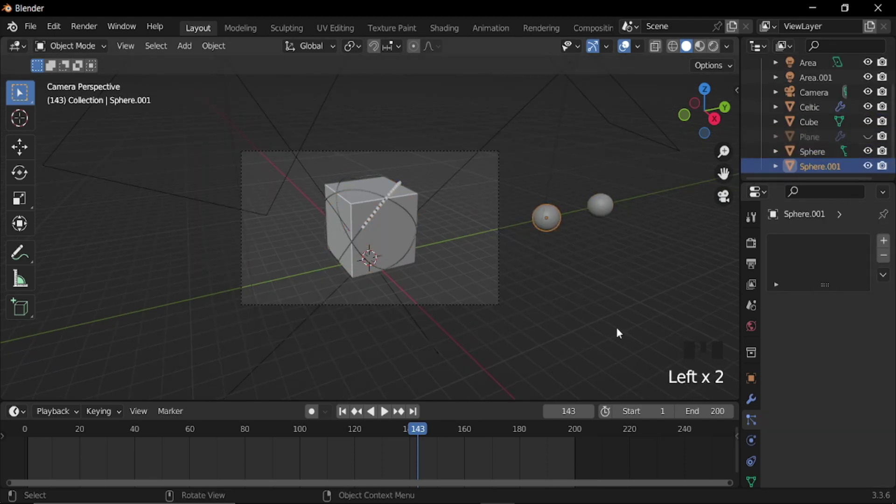
- Point the Celtic ring's particles at the second sphere and start playback in camera view
left_click(820, 110)
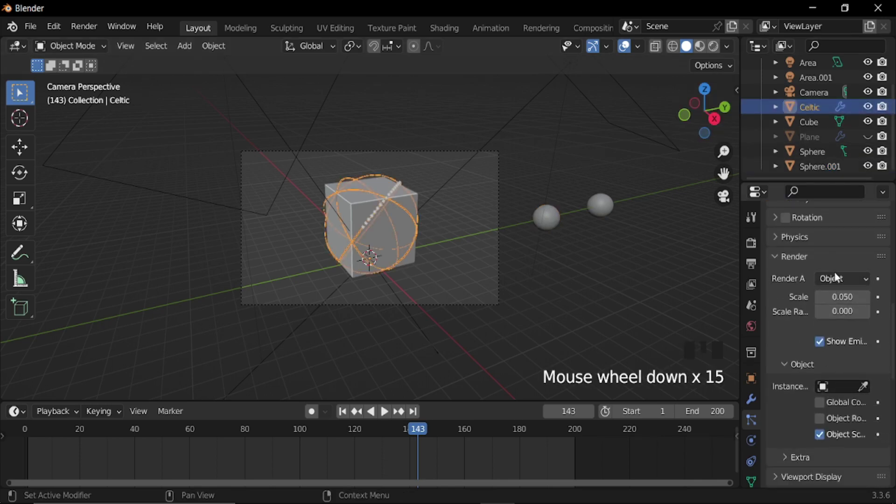
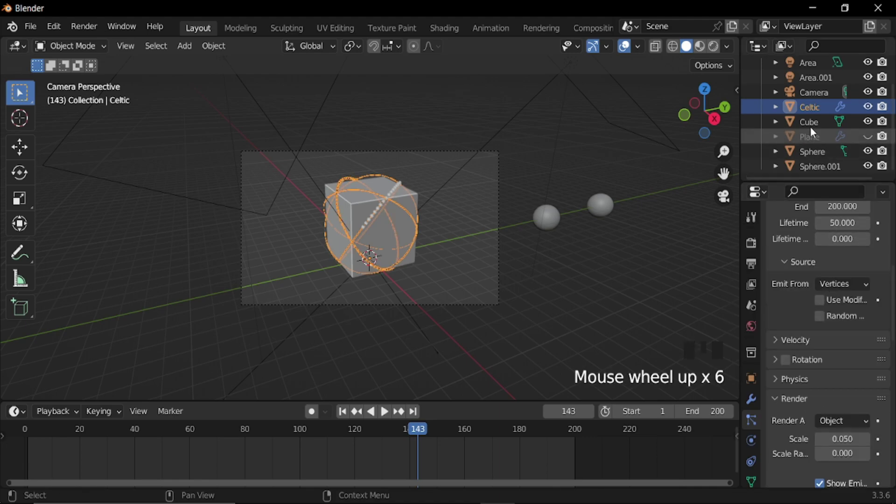
scroll("up", 3)
scroll("down", 3)
left_click(807, 249)
scroll("down", 3)
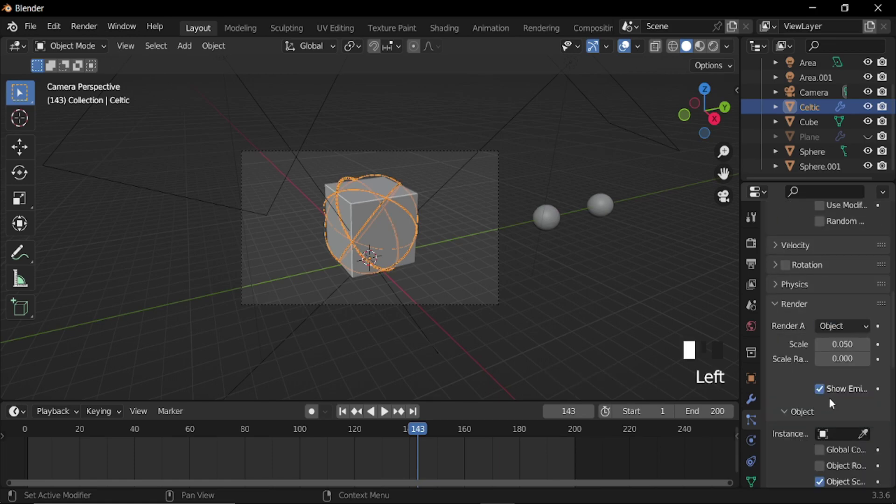
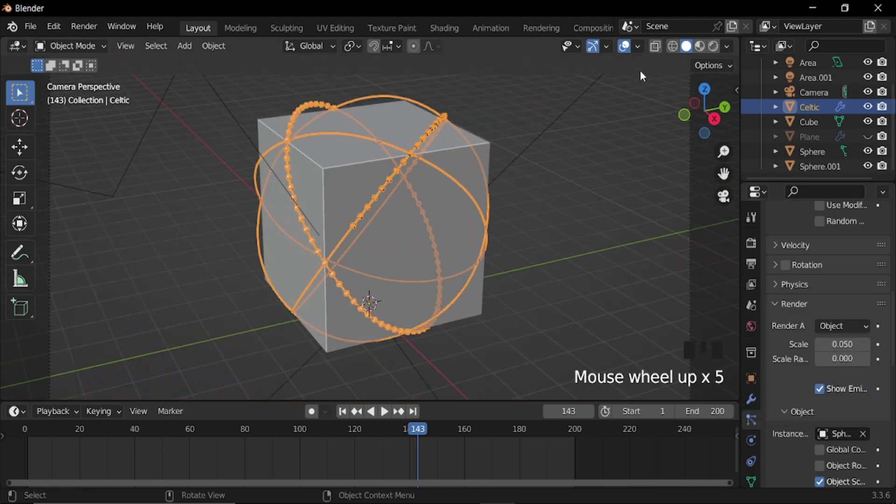
left_click(631, 52)
- Stop playback at frame 17 and switch the viewport to Rendered shading on the ringed cube
key("space")
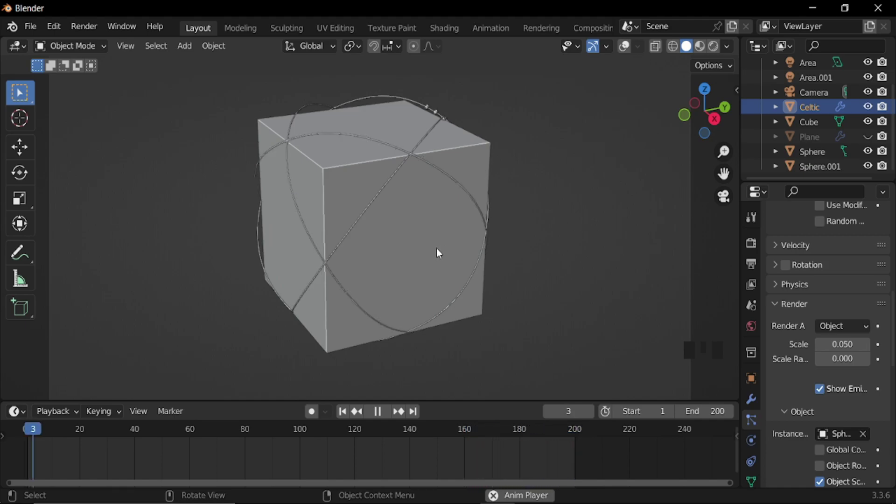
key("space")
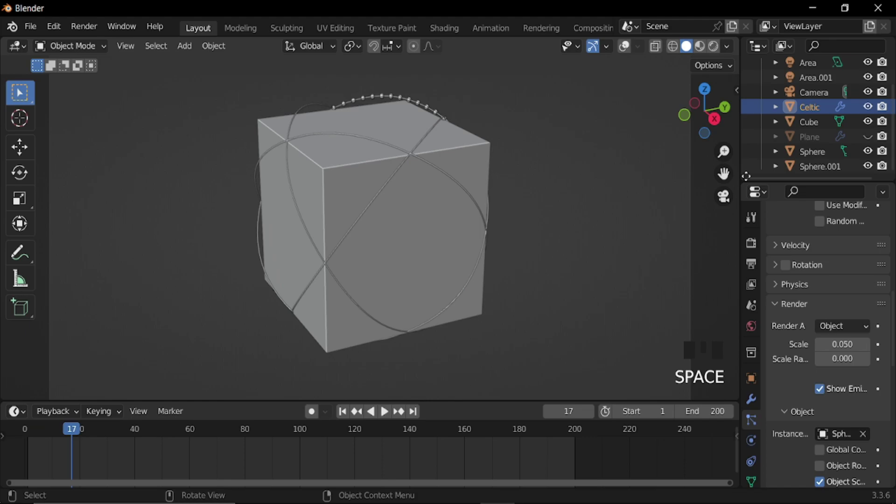
left_click(871, 138)
scroll("down", 3)
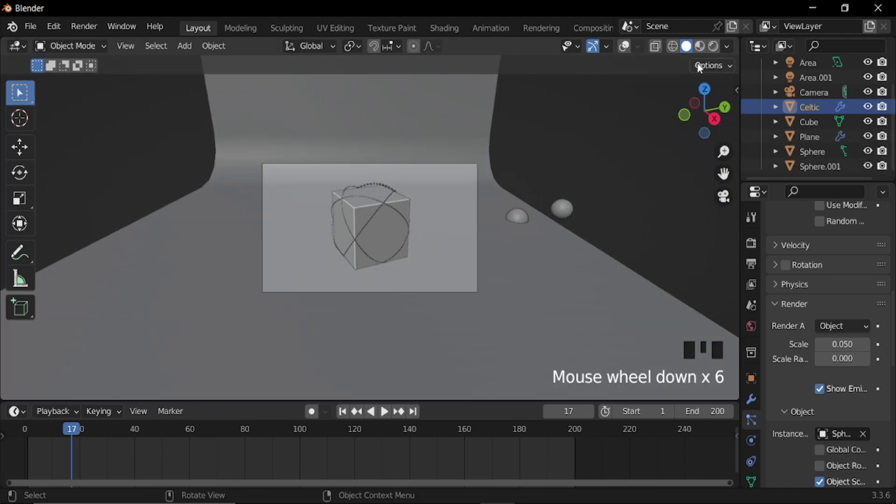
left_click(720, 47)
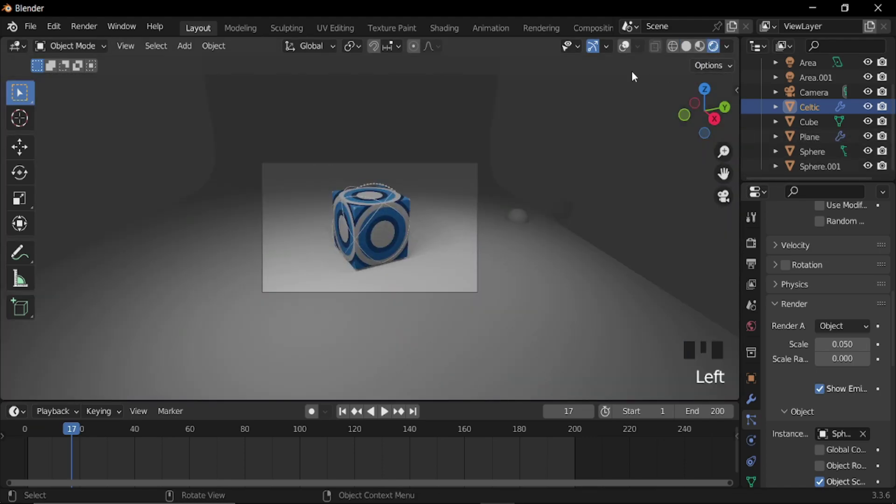
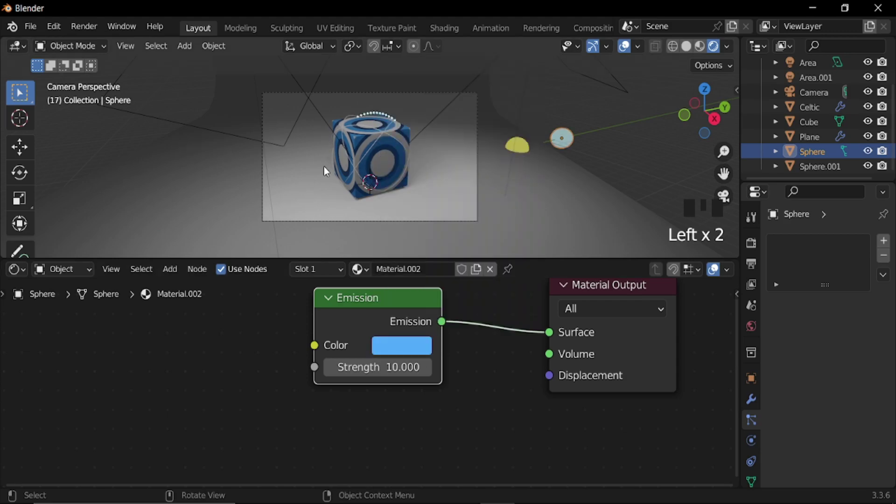
- Give the sphere a light-blue Emission material at strength 10 and enlarge the camera frame in view
scroll("up", 3)
scroll("down", 3)
left_click_drag(753, 249, 787, 365)
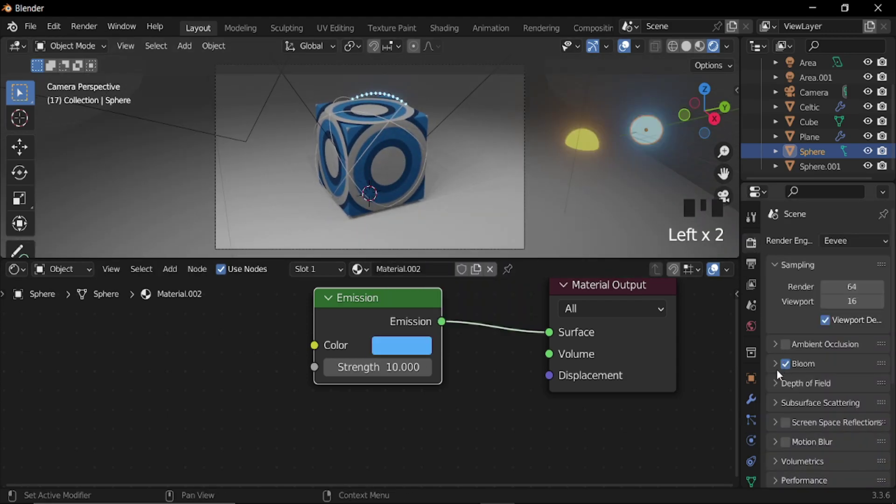
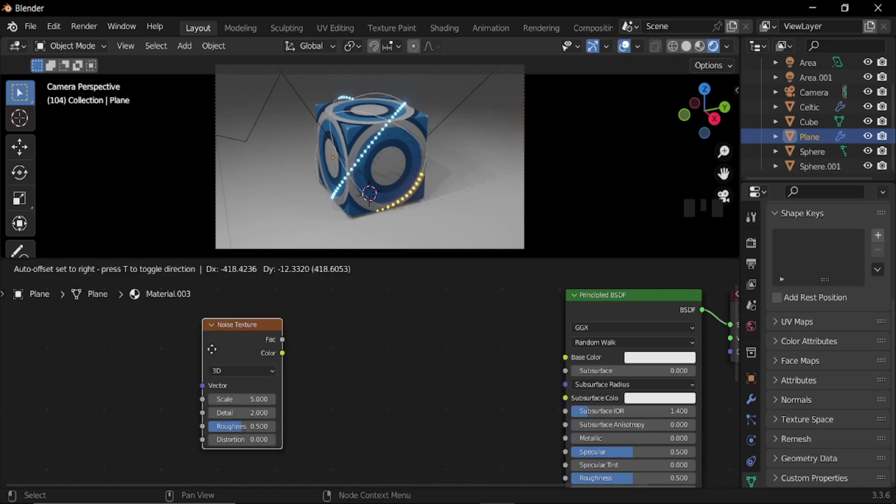
- Wire a Noise Texture through a ColorRamp into the floor's Principled BSDF
key("shift+a")
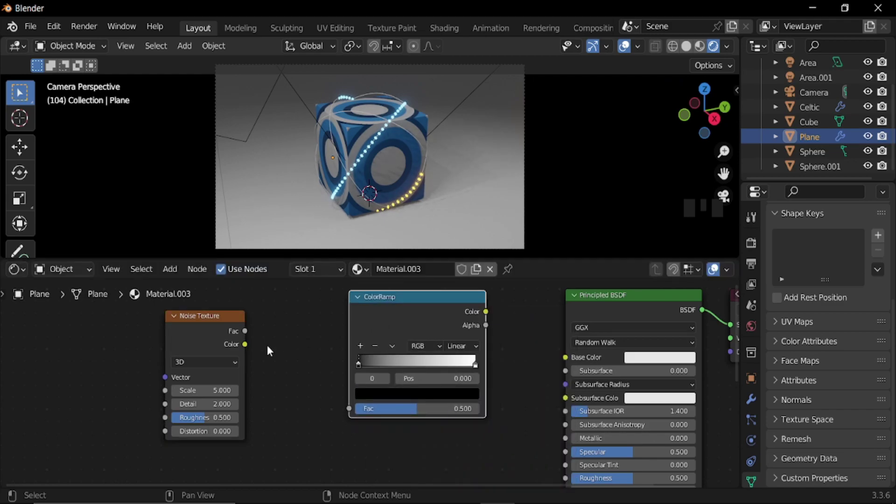
left_click_drag(341, 386, 523, 335)
left_click_drag(523, 336, 544, 350)
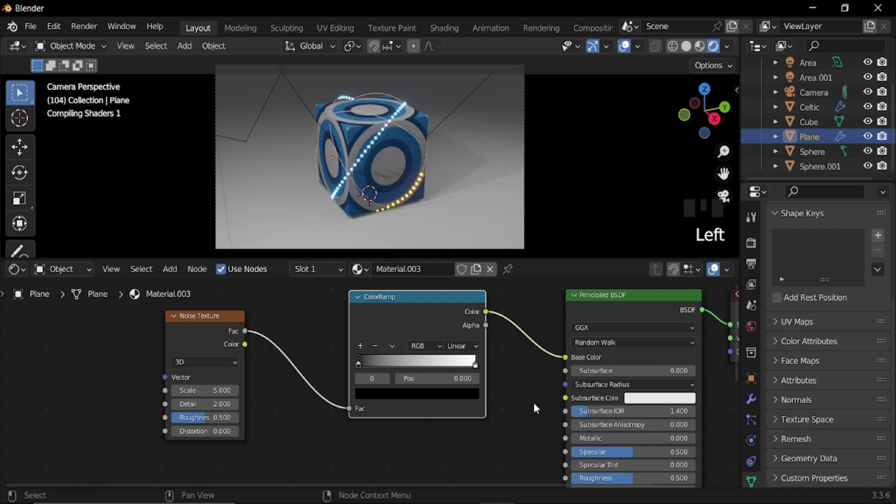
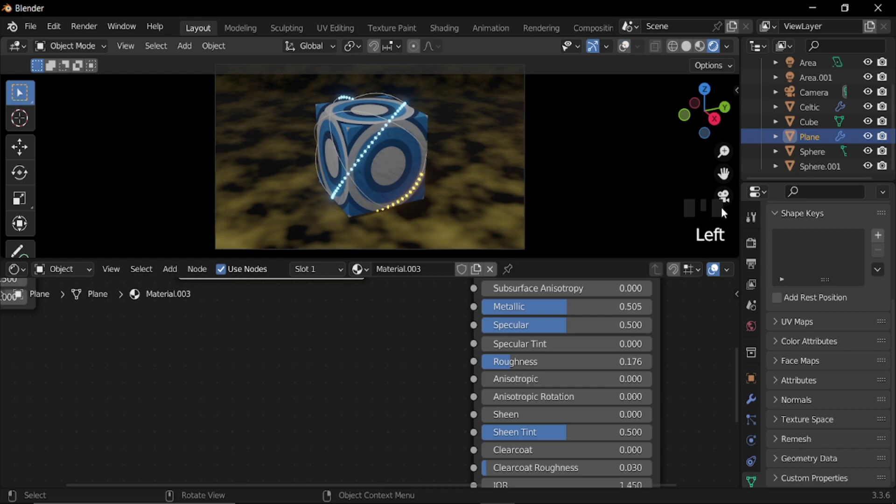
- Set Noise Scale 16.1 with a gold ramp stop and switch the render engine to Cycles
left_click_drag(753, 267, 816, 330)
scroll("down", 3)
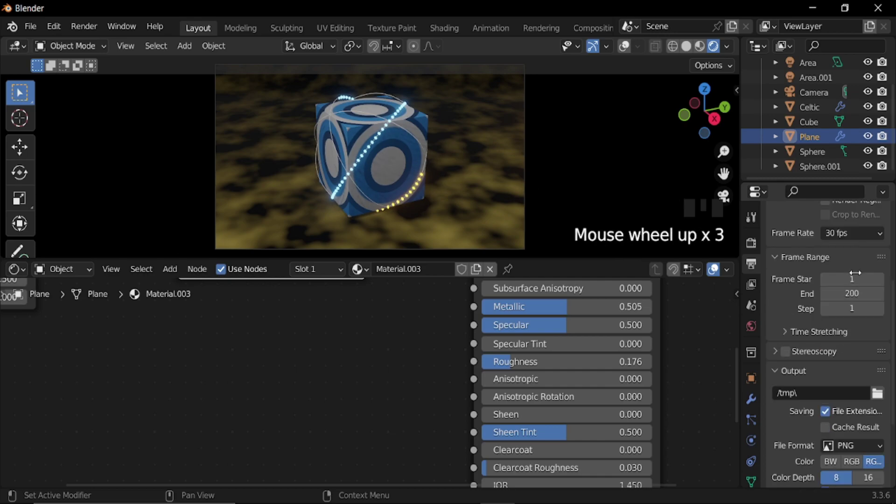
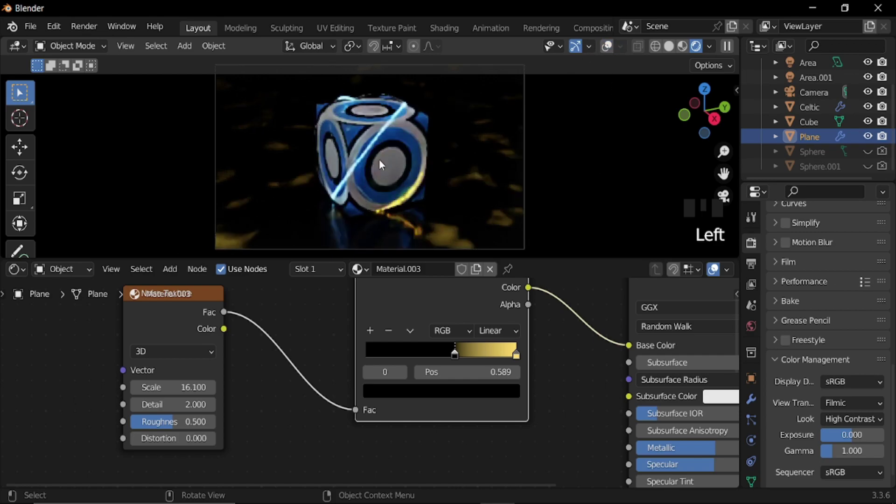
- Move the floor ramp's black stop to 0.589 and bring up the cube's material nodes
key("space")
key("space")
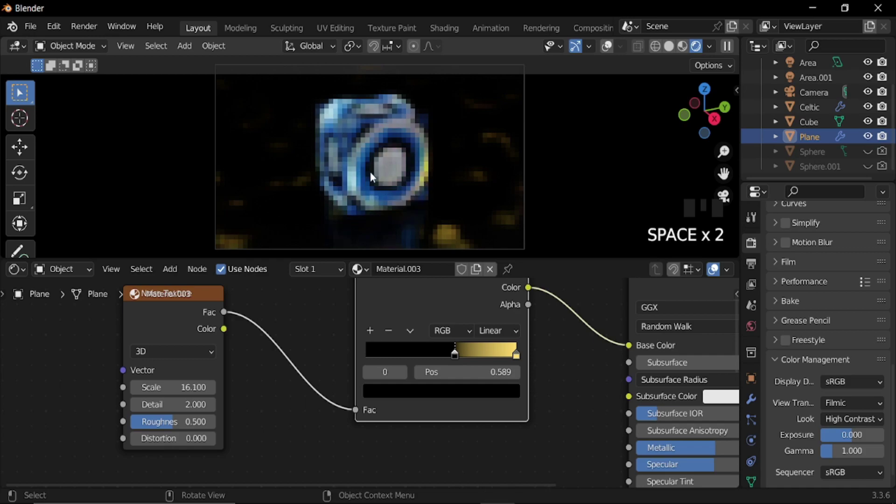
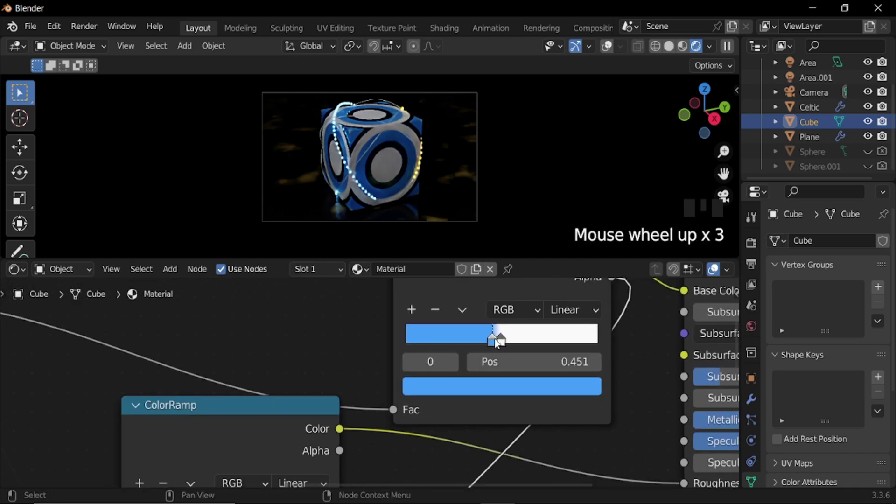
- Swap the ColorRamp stops so the cube's gradient runs white to blue
left_click_drag(495, 341, 410, 188)
scroll("up", 3)
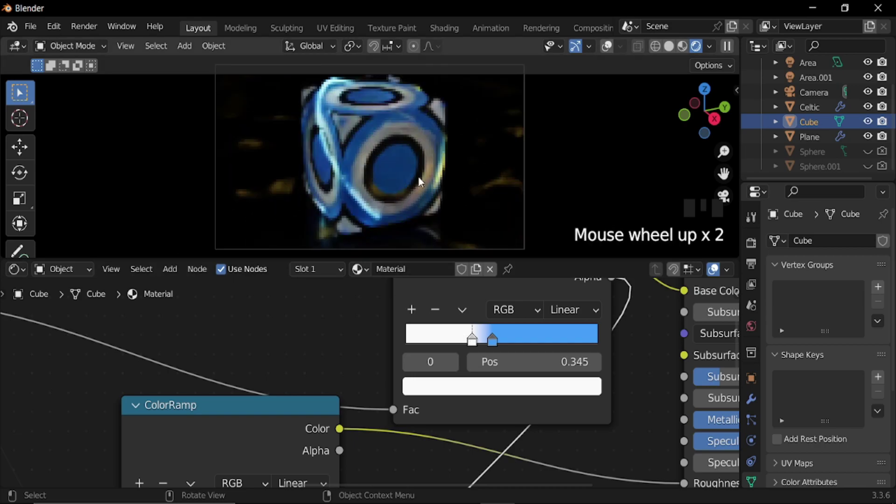